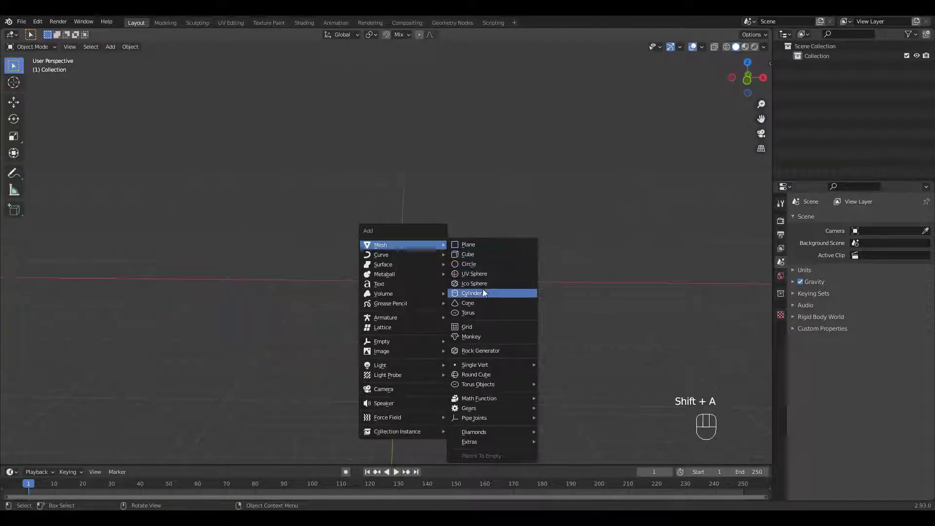
Step: Add a UV sphere and enter edit mode in front view with X-ray on
drag(427, 258, 483, 205)
drag(430, 273, 440, 254)
drag(427, 252, 457, 217)
key(Tab)
key(KP_1)
key(alt+z)
Step: Box-select the sphere's lower half and delete those vertices, leaving a dome
drag(336, 271, 450, 319)
key(x)
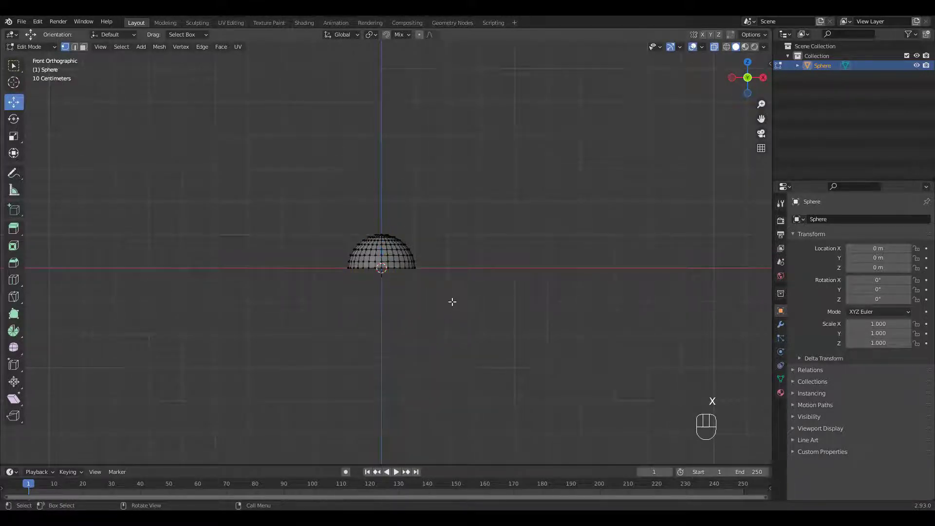
drag(413, 252, 459, 181)
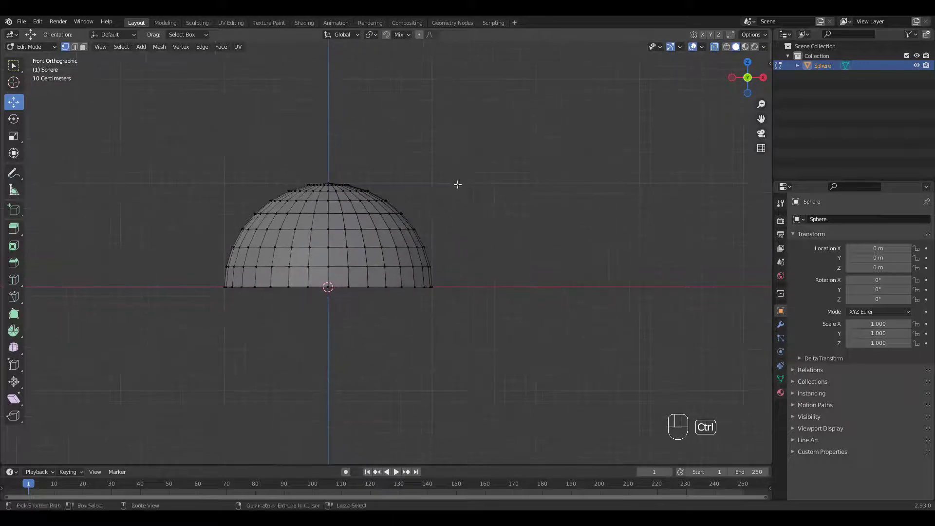
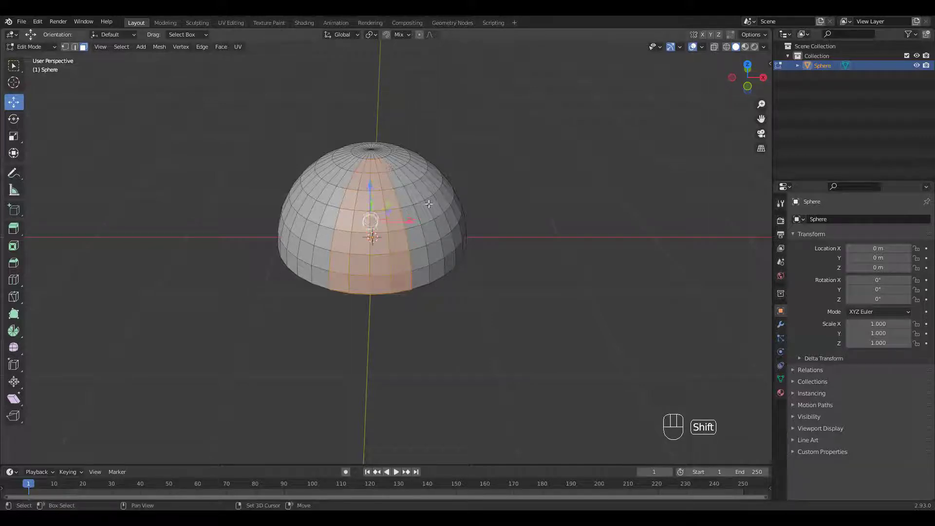
Step: Duplicate the selected strip of dome faces and separate it as its own object
drag(425, 194, 432, 184)
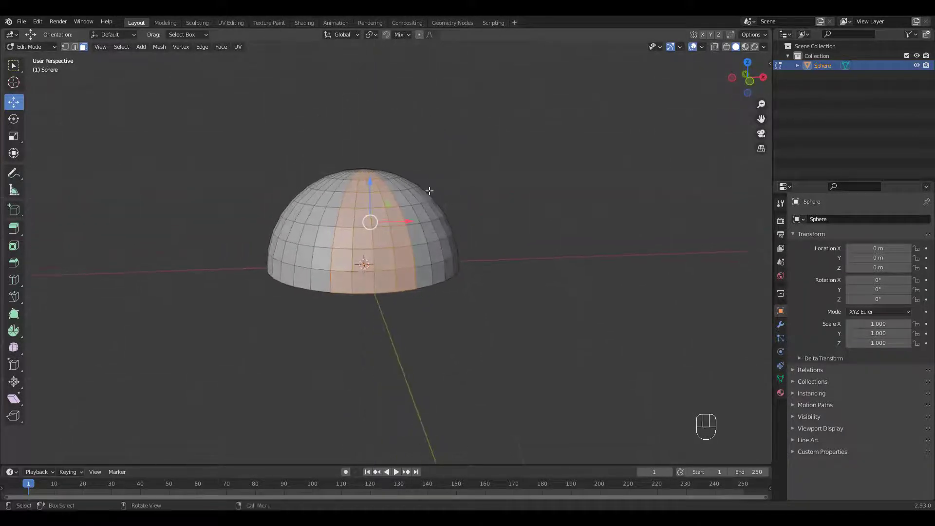
middle_click(428, 191)
middle_click(439, 190)
key(shift+d)
key(p)
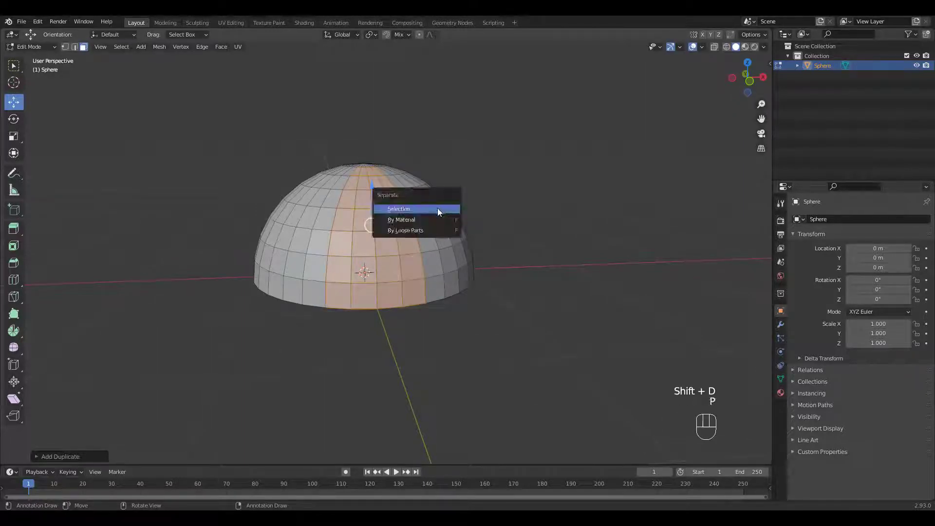
Step: Delete the leftover dome object and select the separated slice
key(Tab)
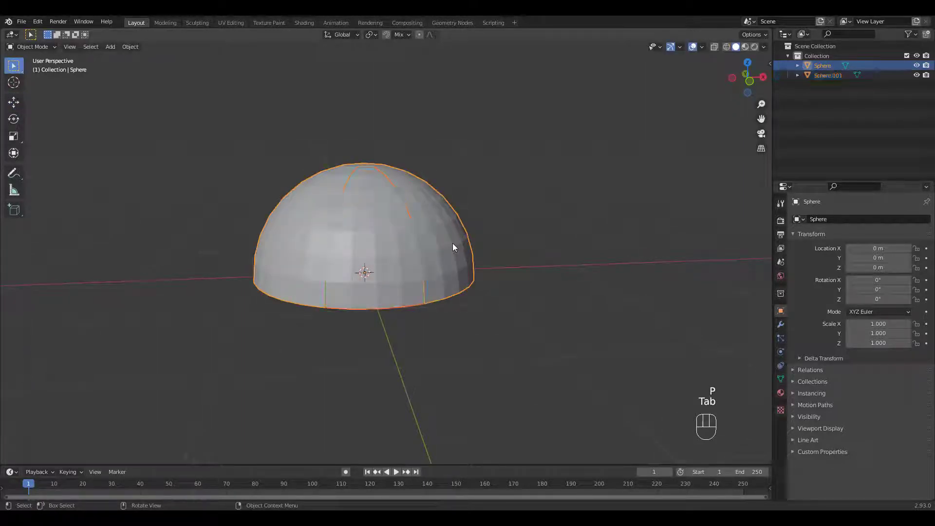
key(x)
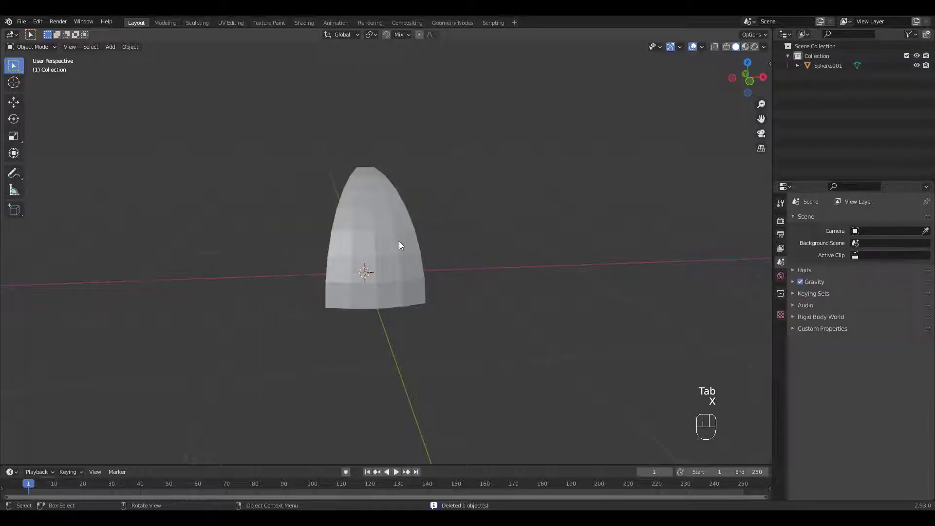
click(401, 245)
drag(418, 238, 455, 247)
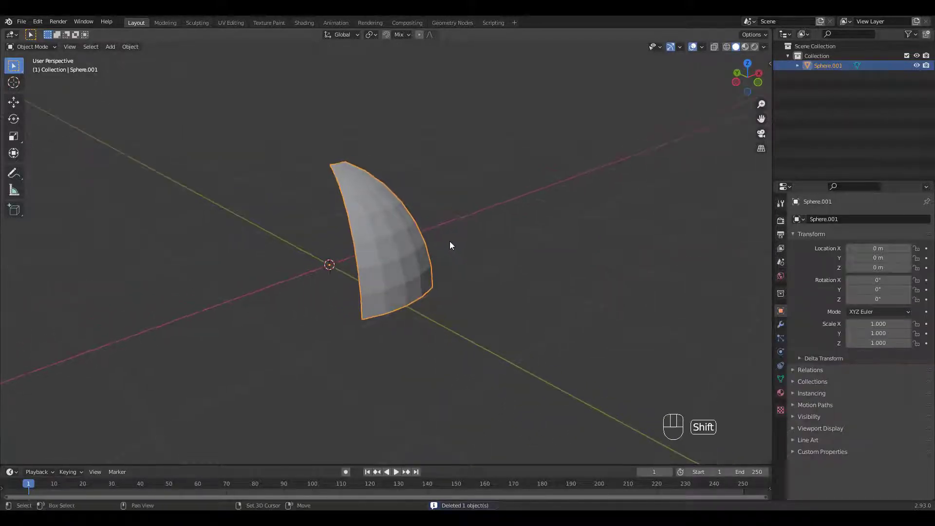
Step: Add a Plain Axes empty and give the slice an Array modifier using object offset by the empty
key(shift+a)
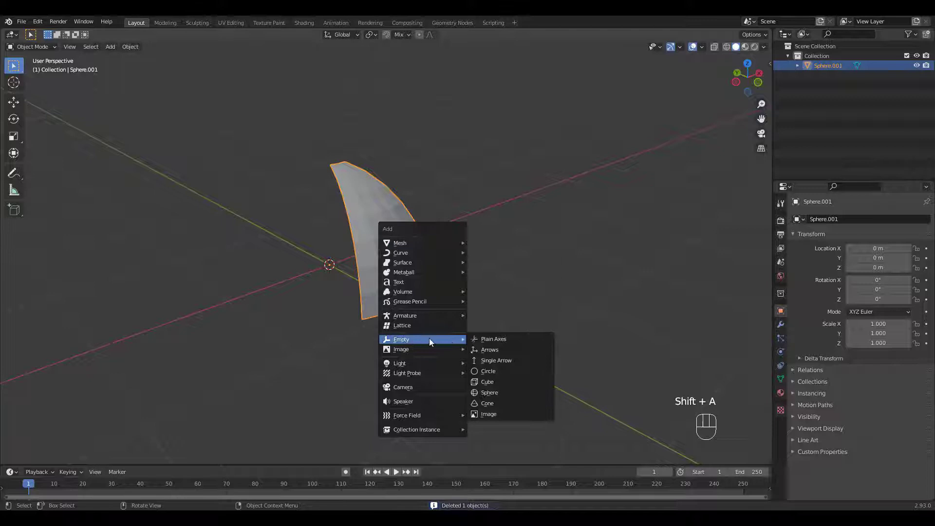
drag(470, 254, 457, 275)
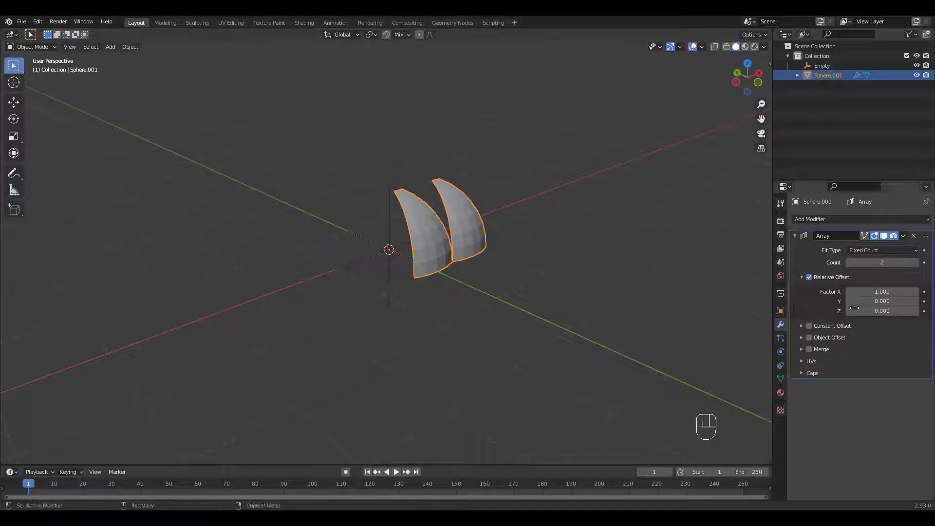
click(814, 280)
click(811, 337)
click(918, 357)
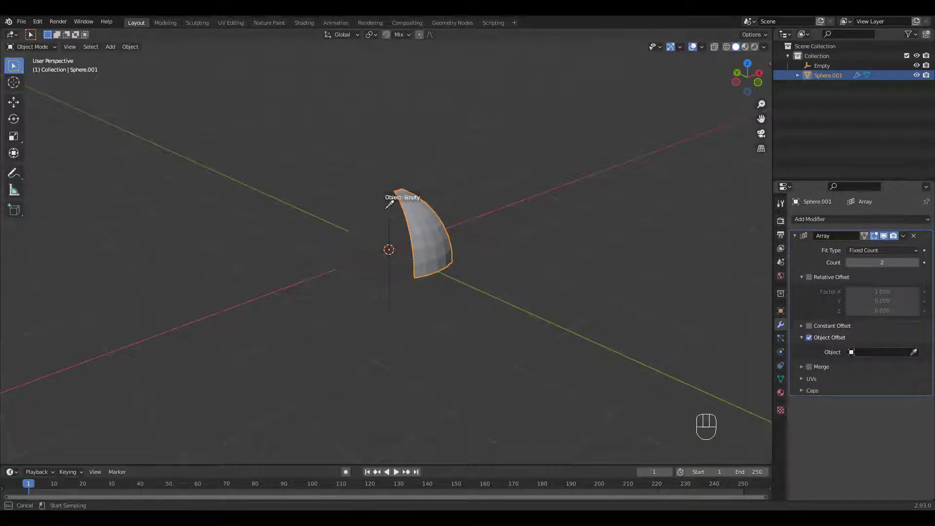
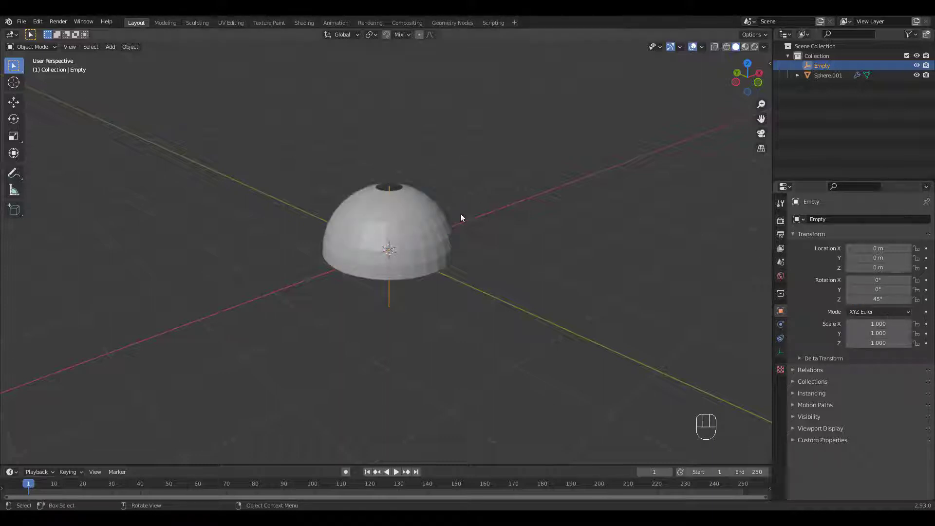
drag(464, 209, 482, 196)
drag(451, 227, 434, 217)
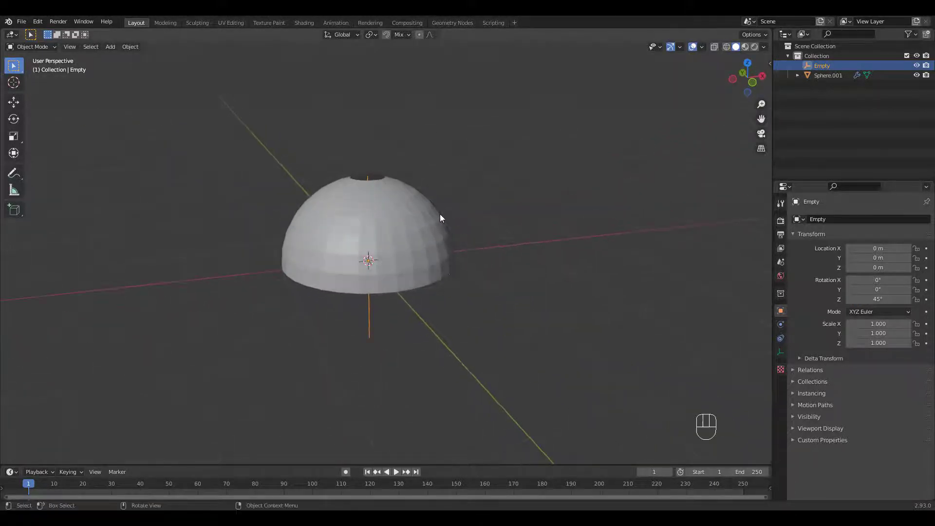
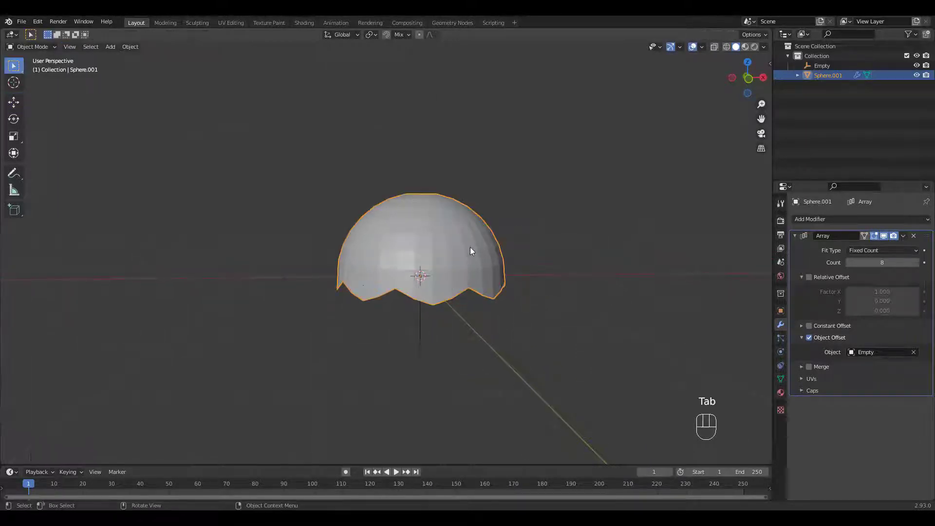
Step: Apply the Array modifier and merge all duplicate vertices by distance
key(ctrl+a)
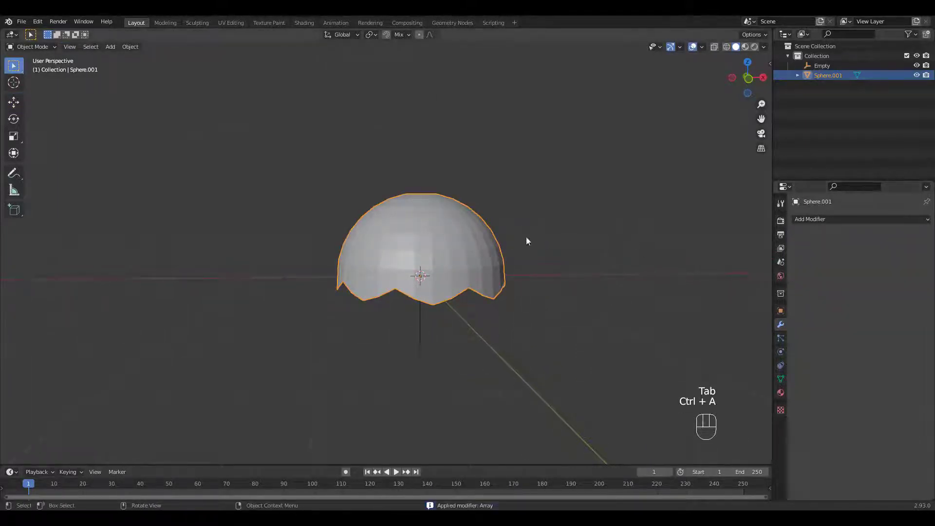
key(Tab)
key(a)
key(m)
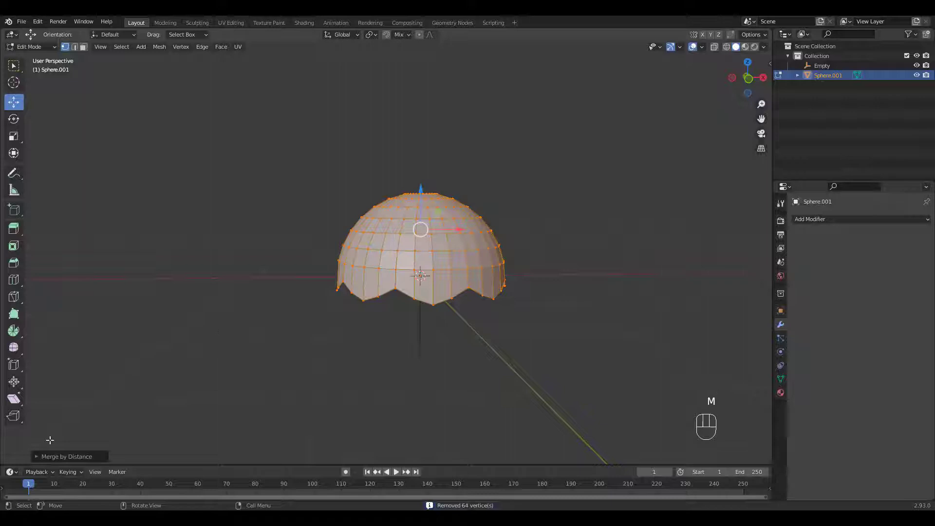
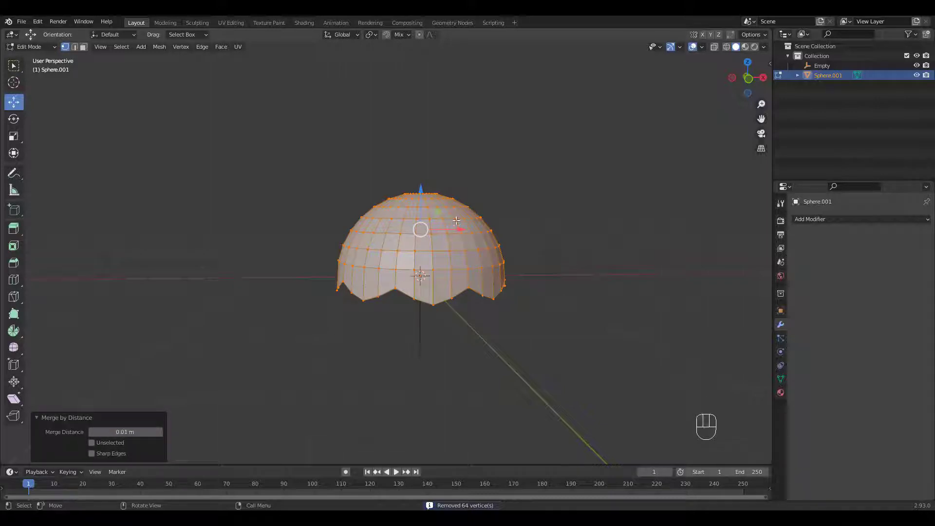
key(Tab)
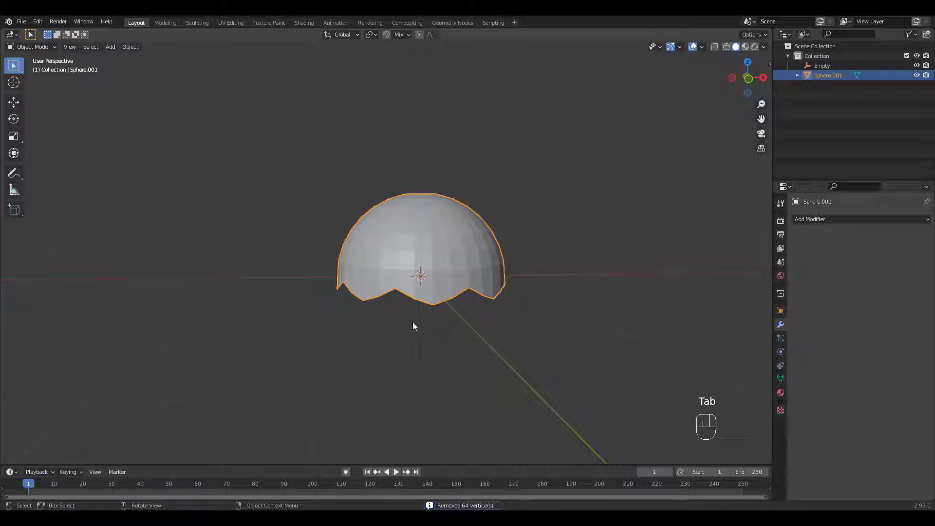
Step: Delete the empty and smooth the dome with a level-2 Subdivision modifier
click(421, 321)
key(Delete)
click(440, 277)
key(ctrl+2)
click(441, 233)
drag(437, 231, 419, 200)
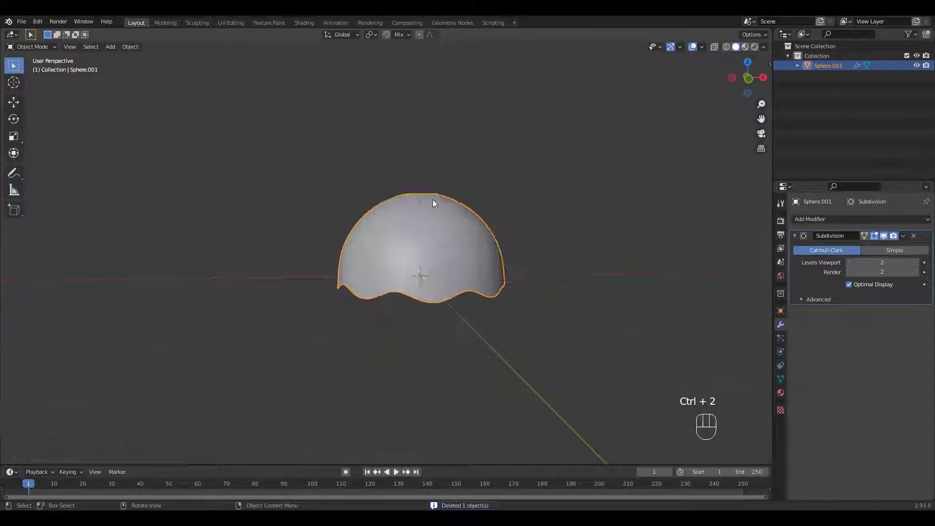
Step: Add a Solidify modifier with 0.037 m thickness at offset -1, then edge-slide the rim loop
drag(491, 229, 530, 215)
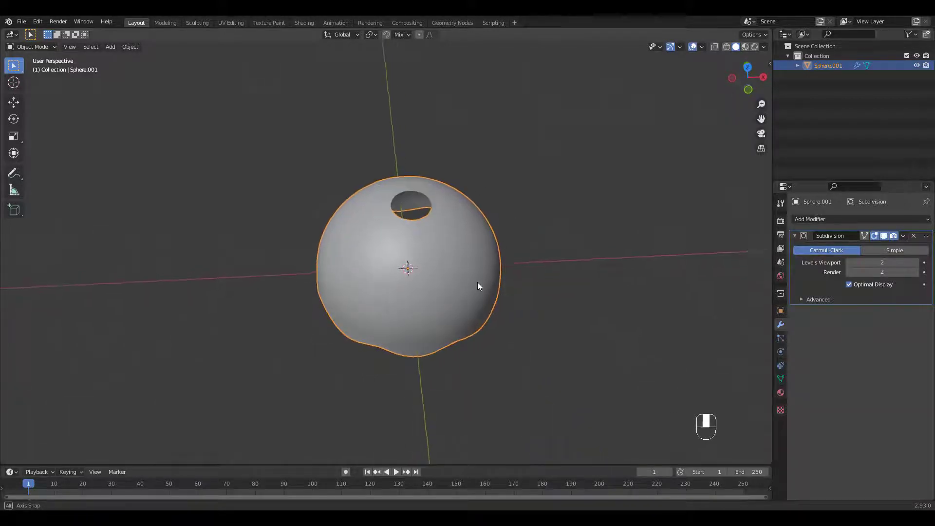
middle_click(502, 202)
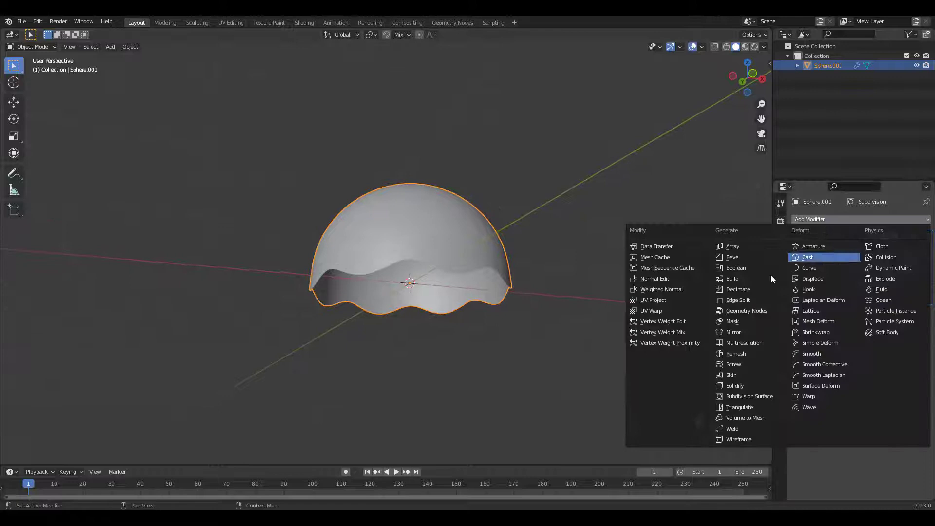
click(748, 386)
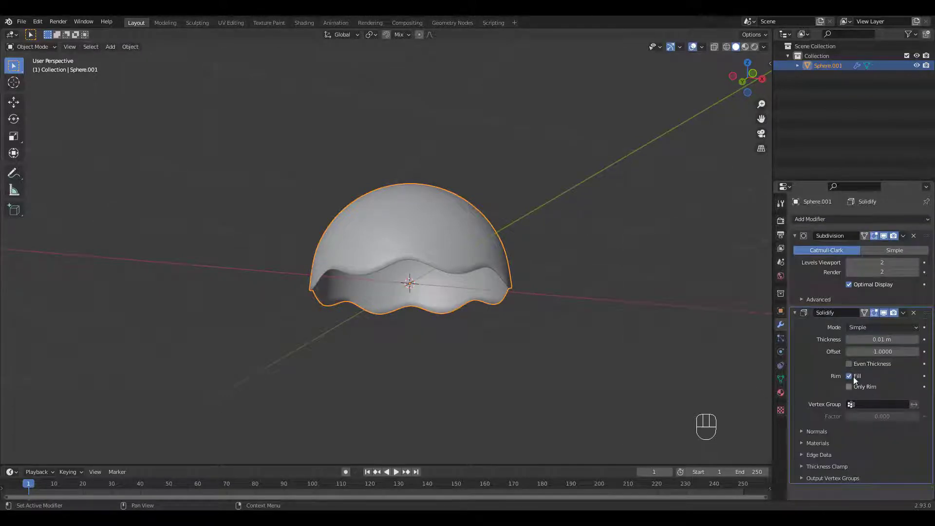
drag(488, 257, 480, 270)
key(Tab)
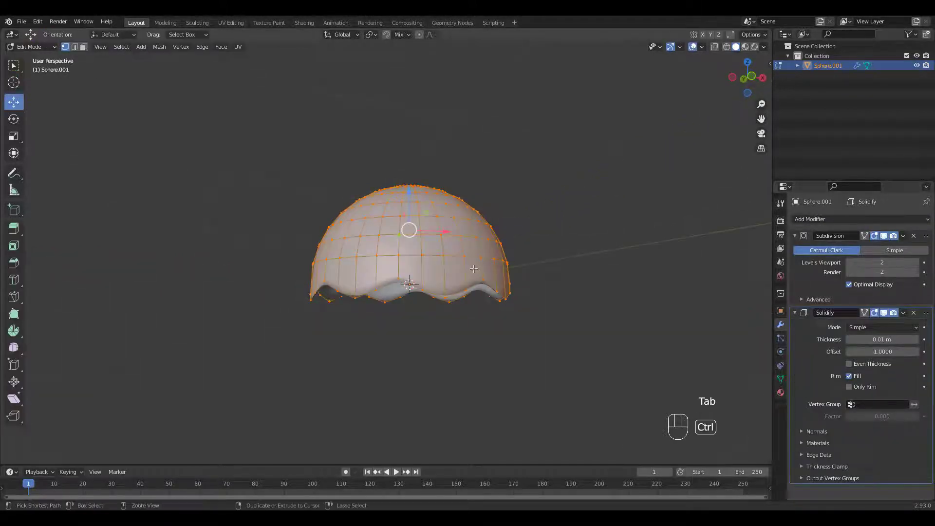
key(ctrl+r)
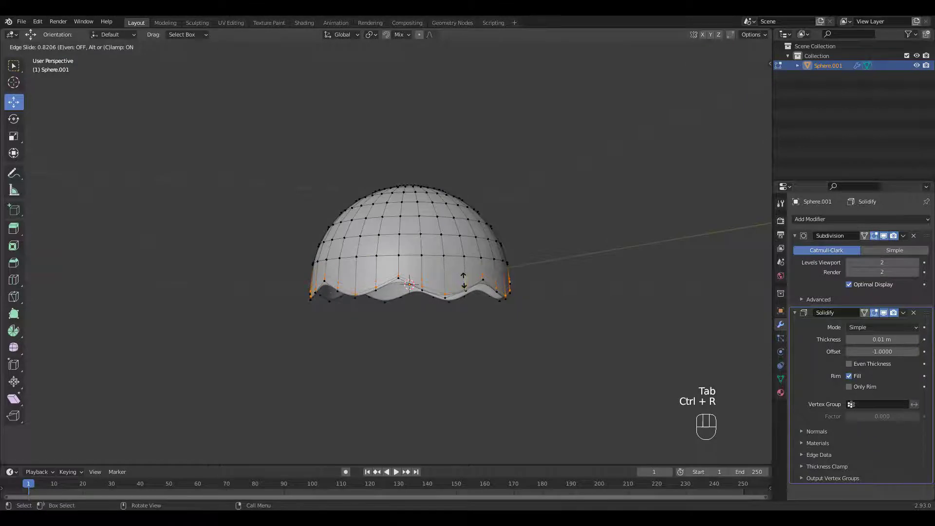
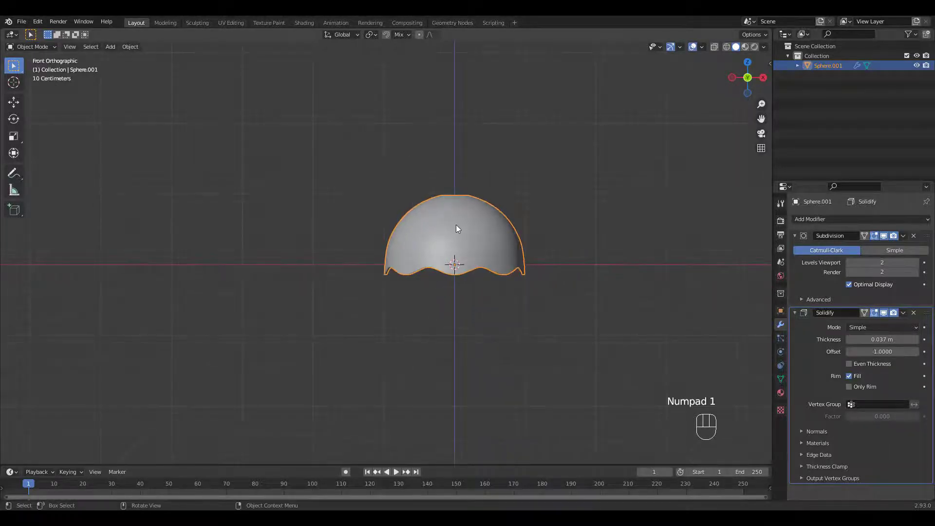
Step: Move the dome shade up 1.7353 m on Z and hide it
key(g)
drag(456, 220, 470, 95)
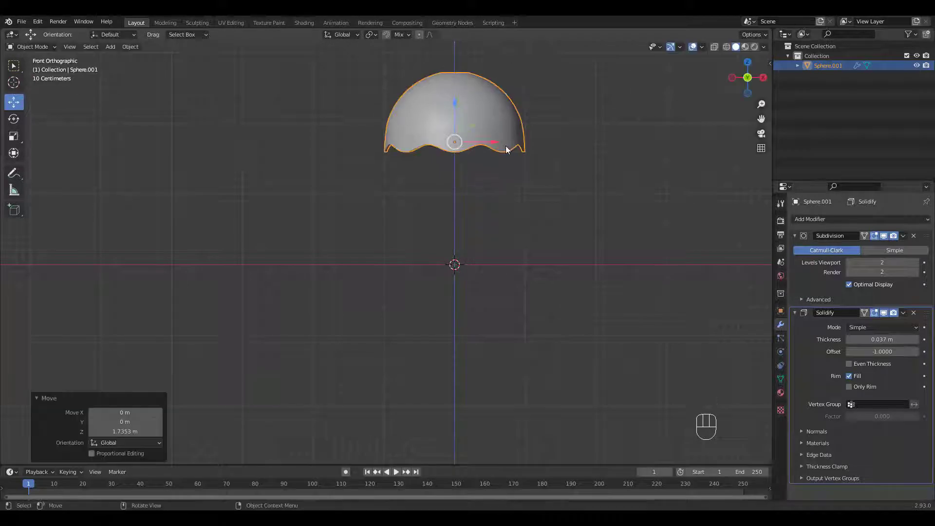
drag(531, 253, 509, 279)
drag(467, 272, 485, 252)
drag(500, 251, 518, 251)
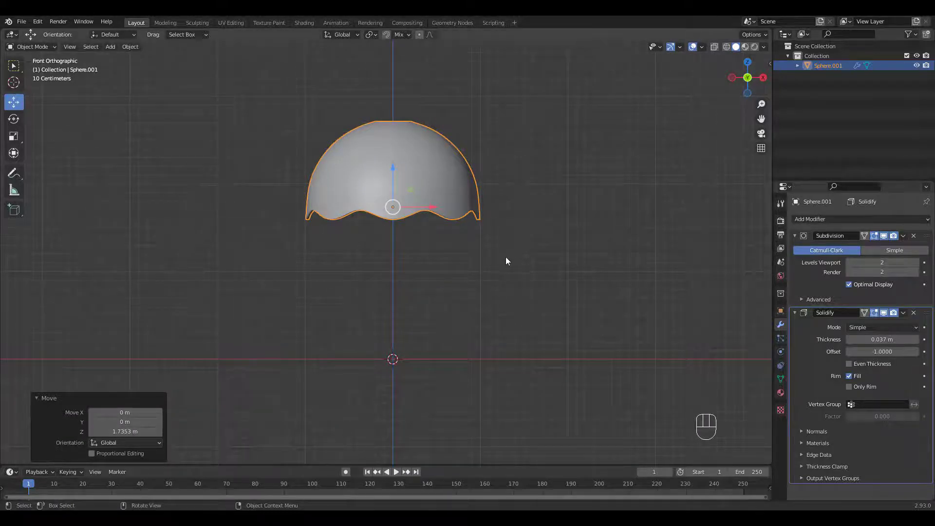
click(434, 194)
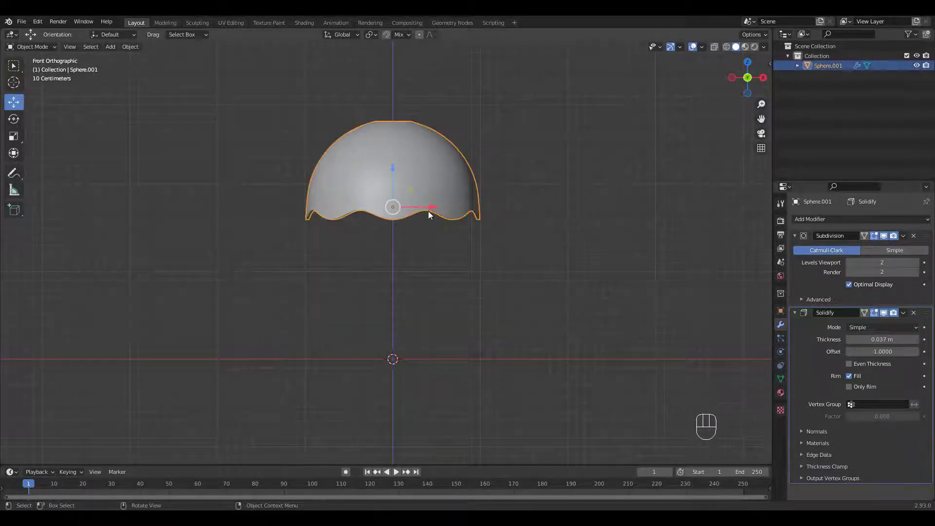
key(h)
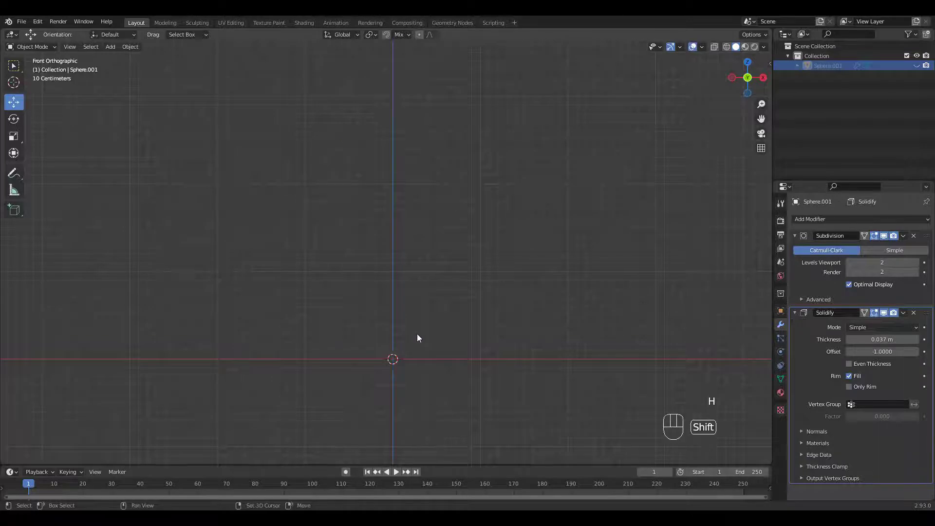
Step: Add a single vertex and move it along X out to the base's outer edge
key(shift+a)
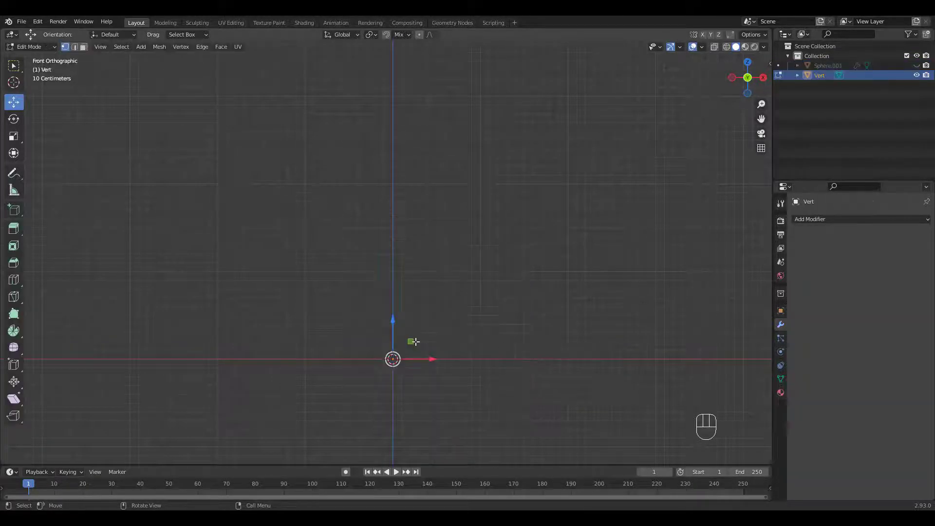
drag(473, 313, 521, 270)
drag(451, 311, 431, 266)
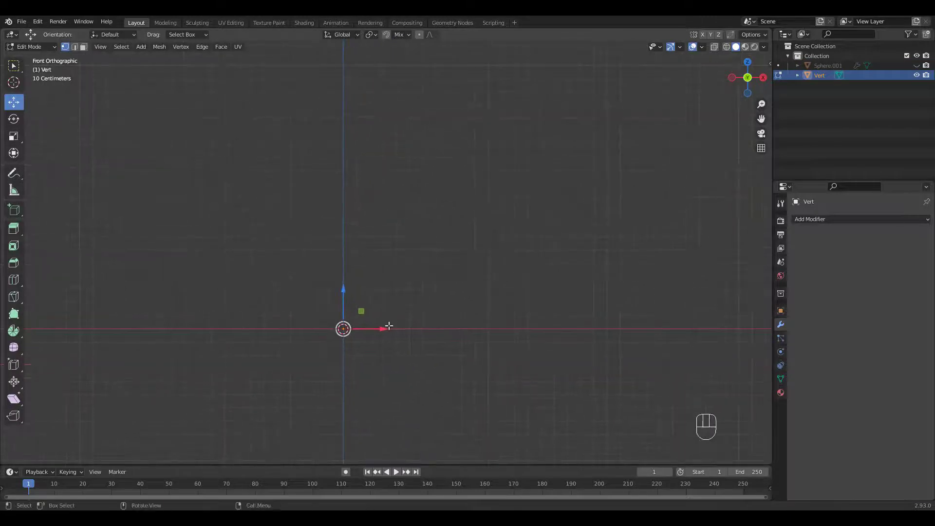
drag(384, 327, 507, 335)
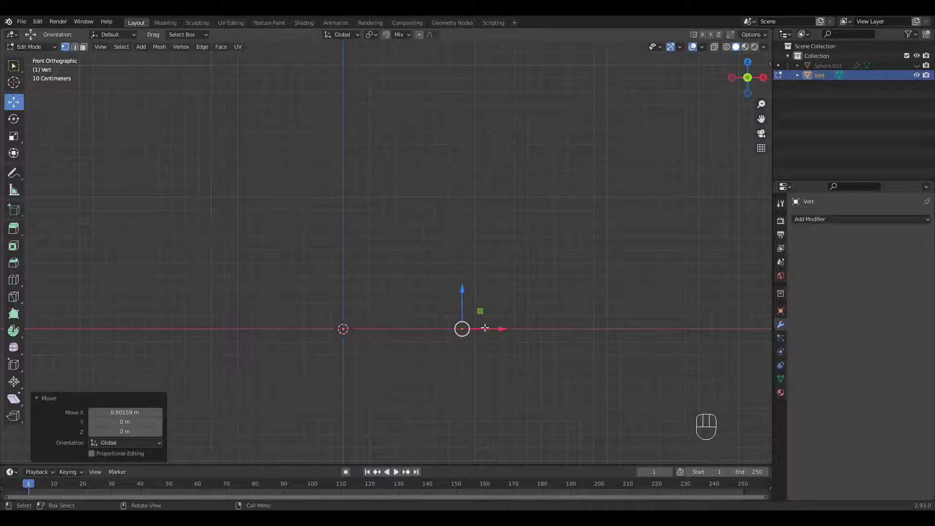
Step: Extrude vertices up the stepped, sloping lower section of the lamp profile
key(e)
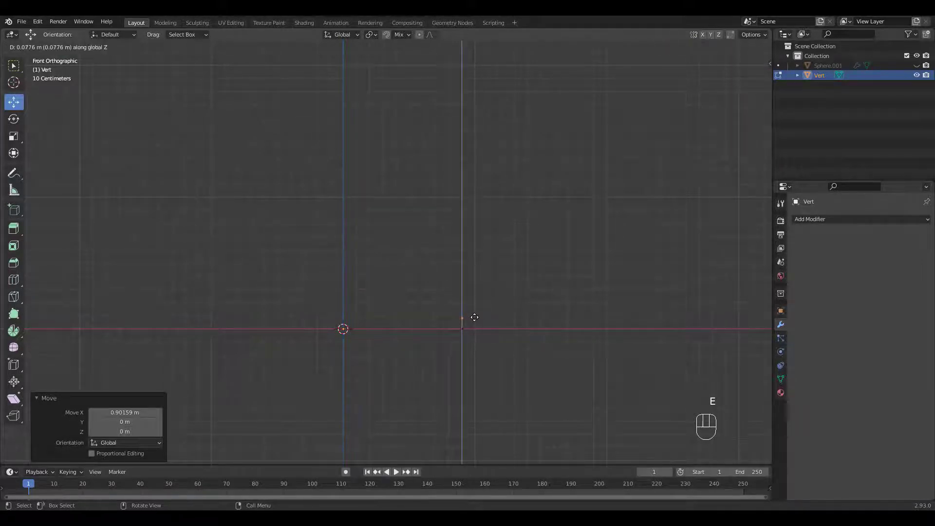
key(e)
key(e)
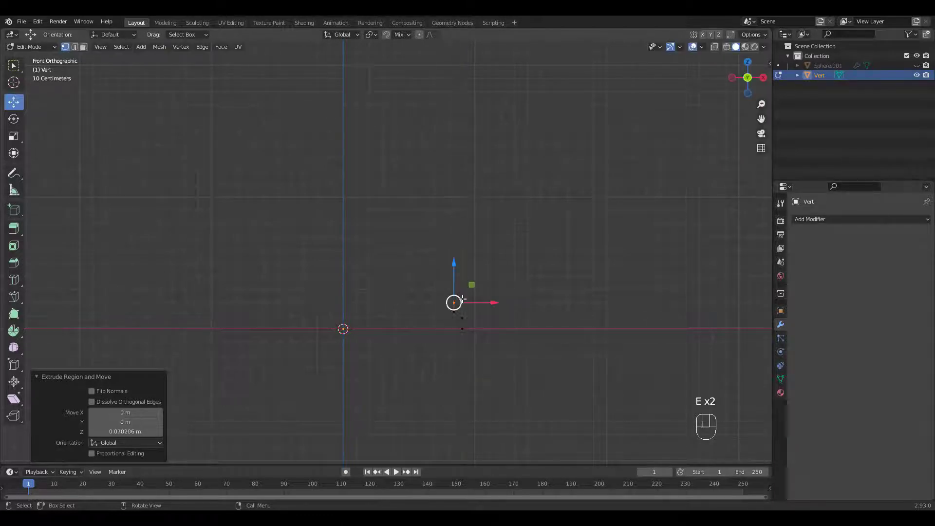
key(e)
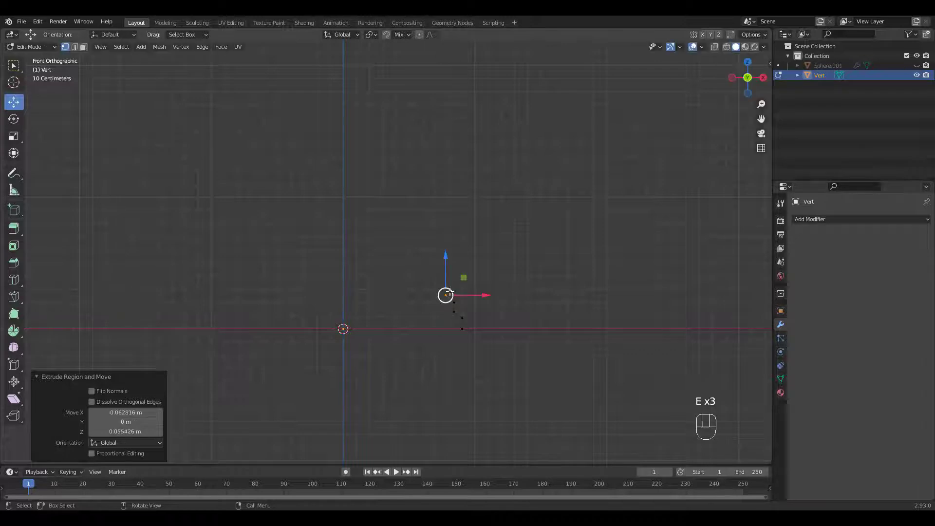
key(e)
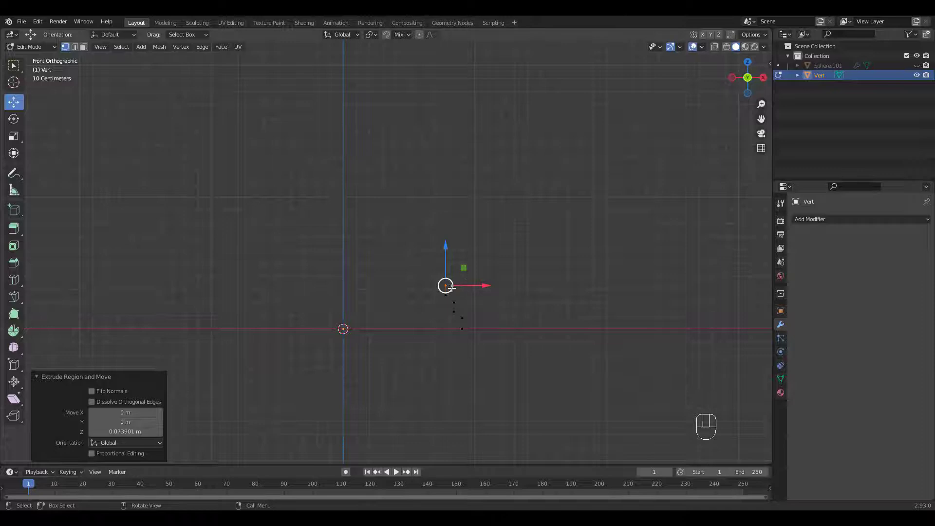
key(e)
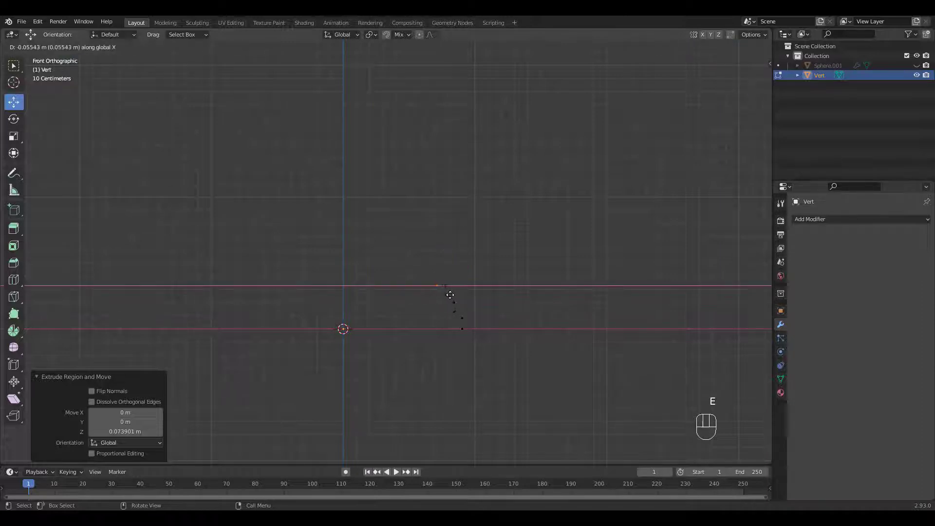
key(e)
key(e)
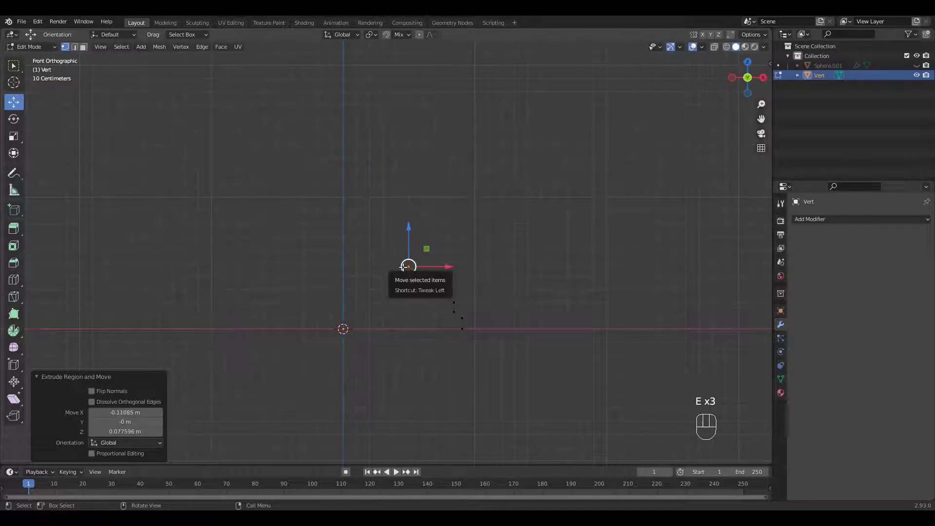
key(e)
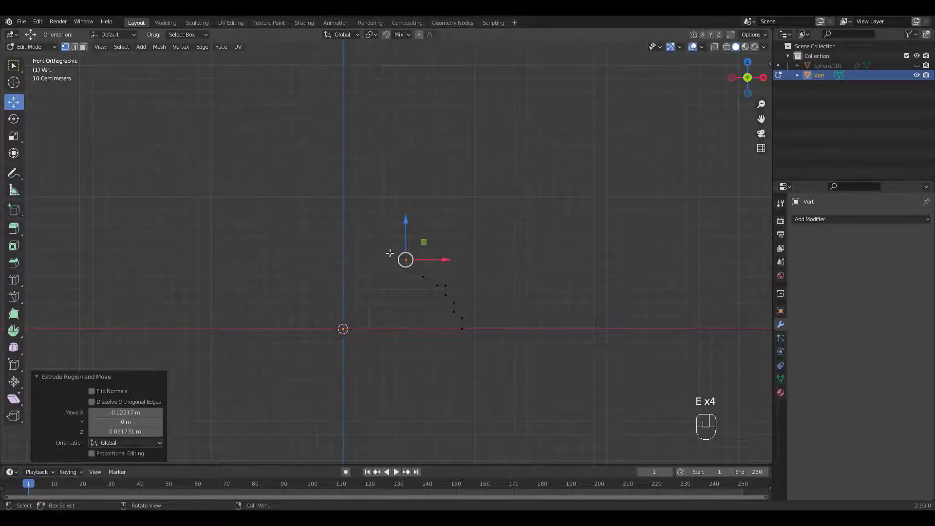
key(e)
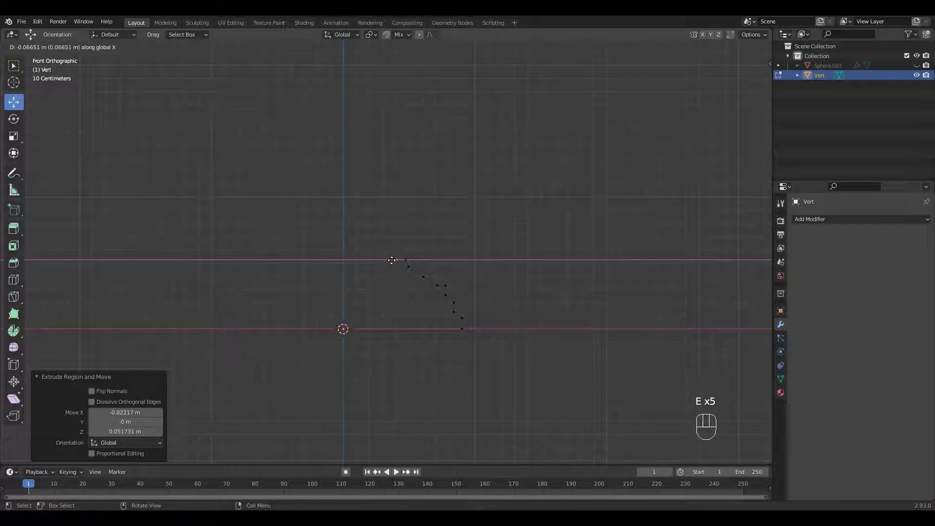
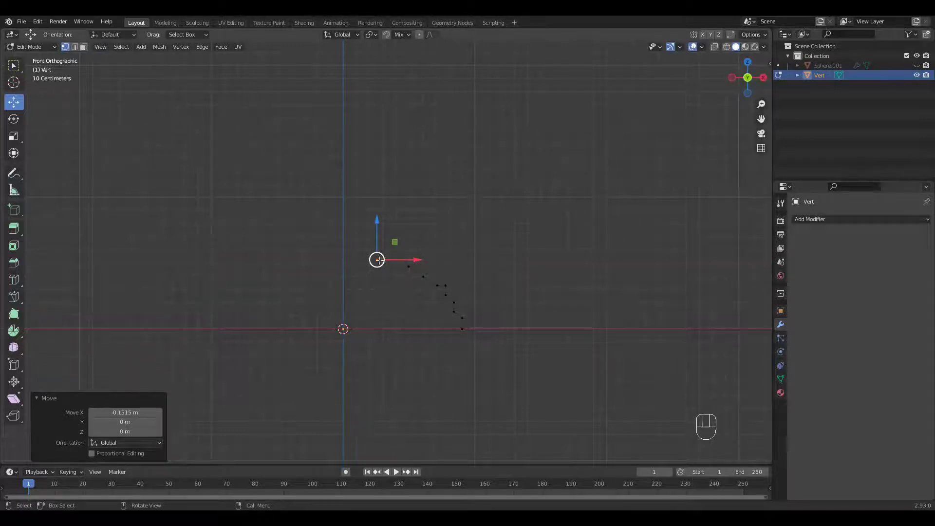
Step: Extrude the profile through the neck into the tall top section and leave edit mode
key(e)
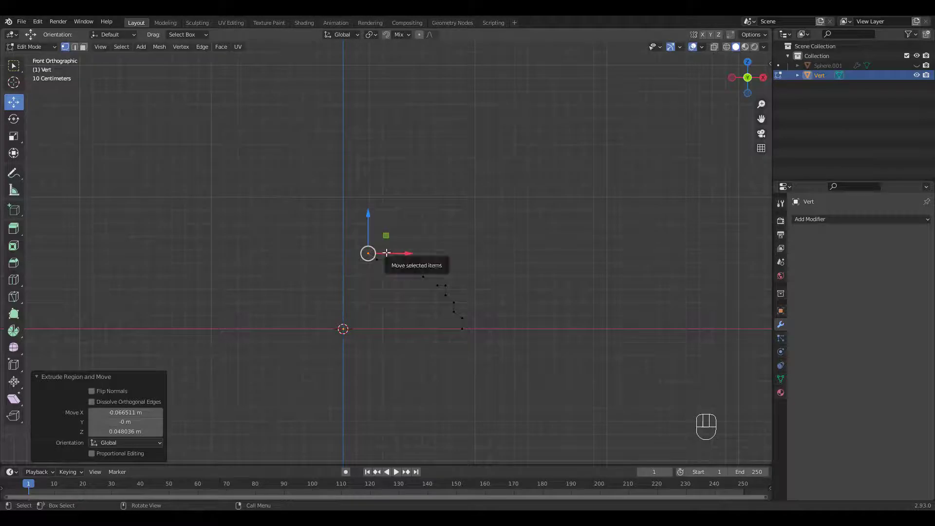
key(e)
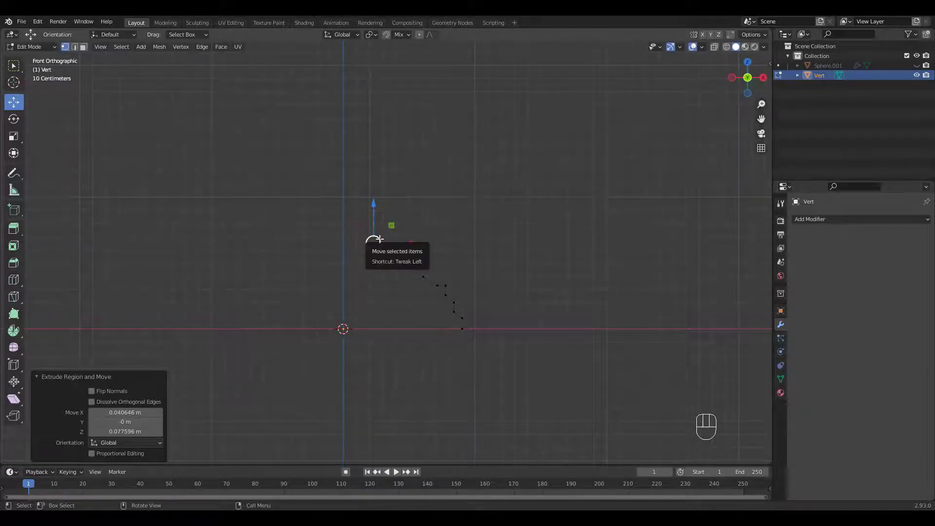
middle_click(389, 227)
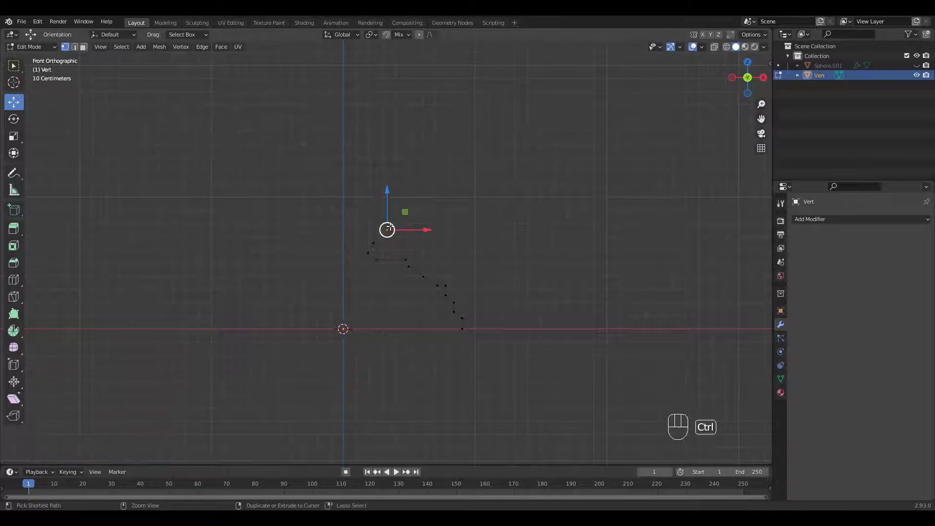
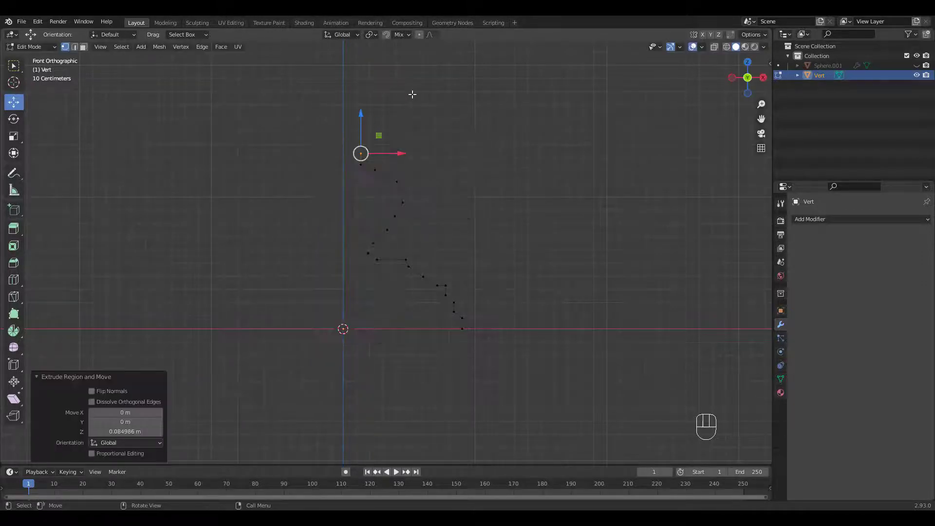
key(e)
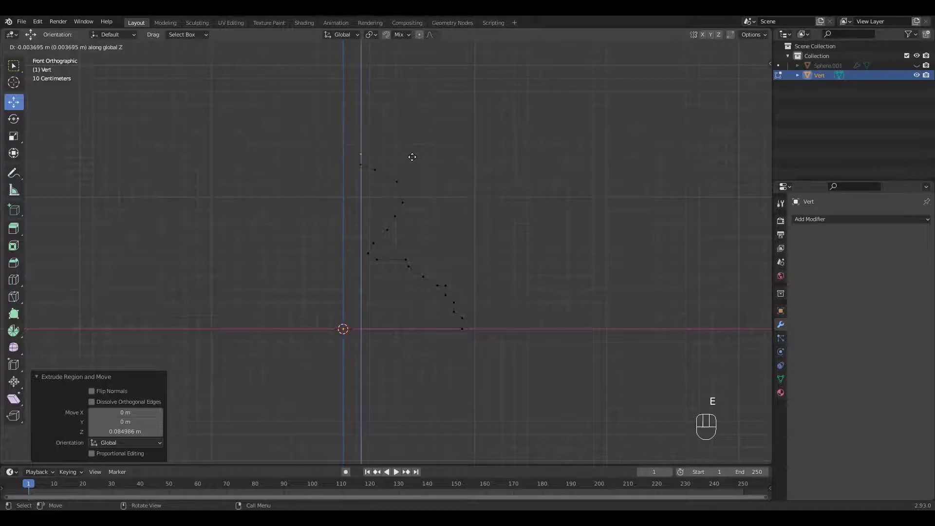
key(e)
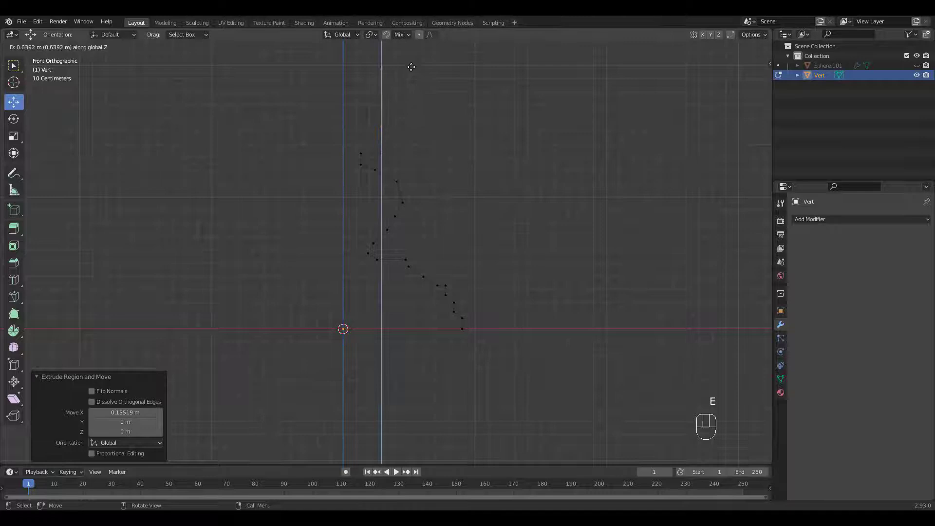
key(Tab)
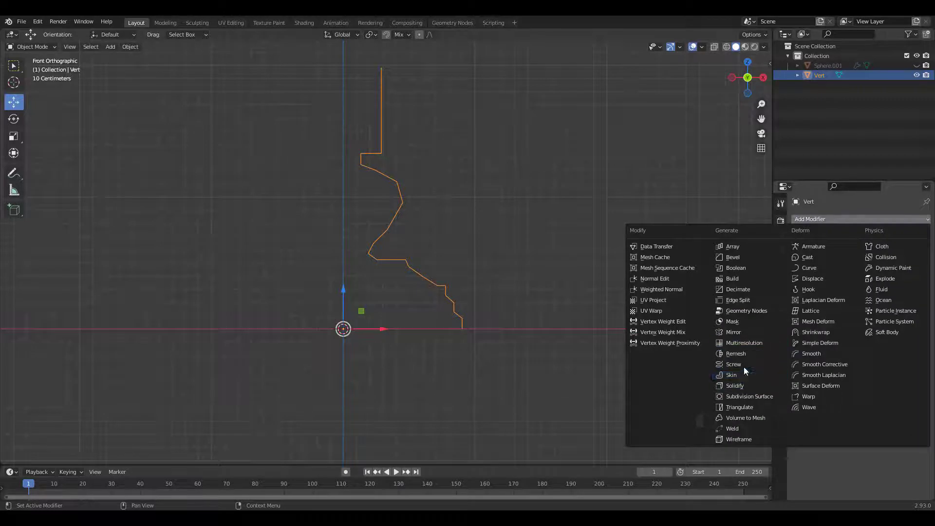
Step: Lathe the profile 360° with a Screw modifier, flip its normals outward, and add Subdivision smoothing
click(746, 366)
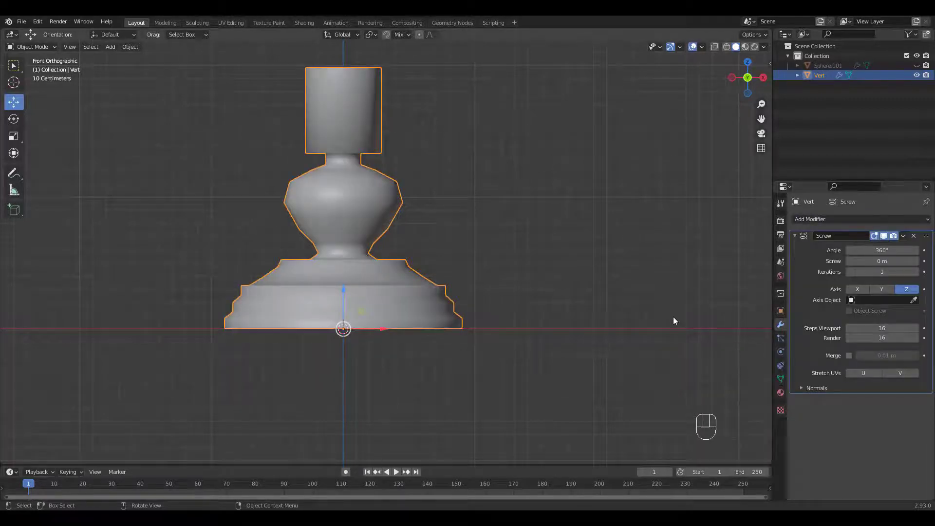
key(F5)
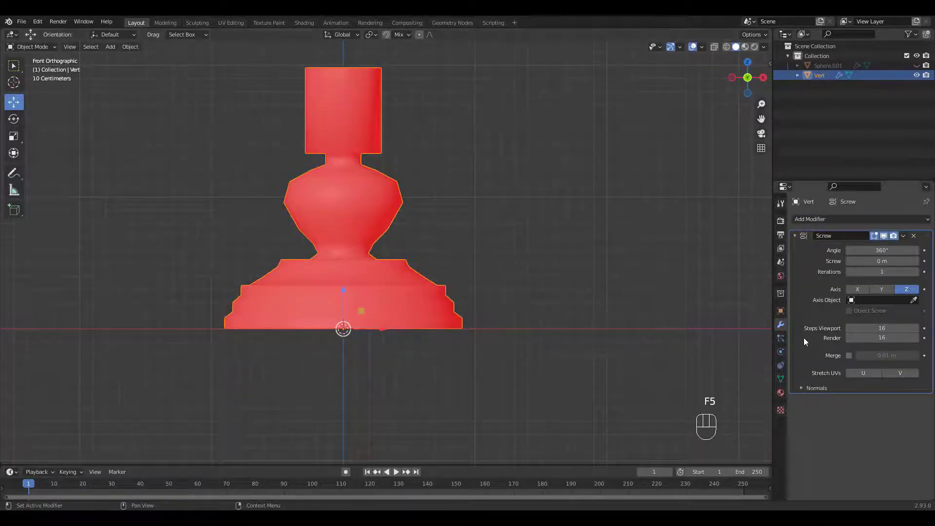
click(807, 389)
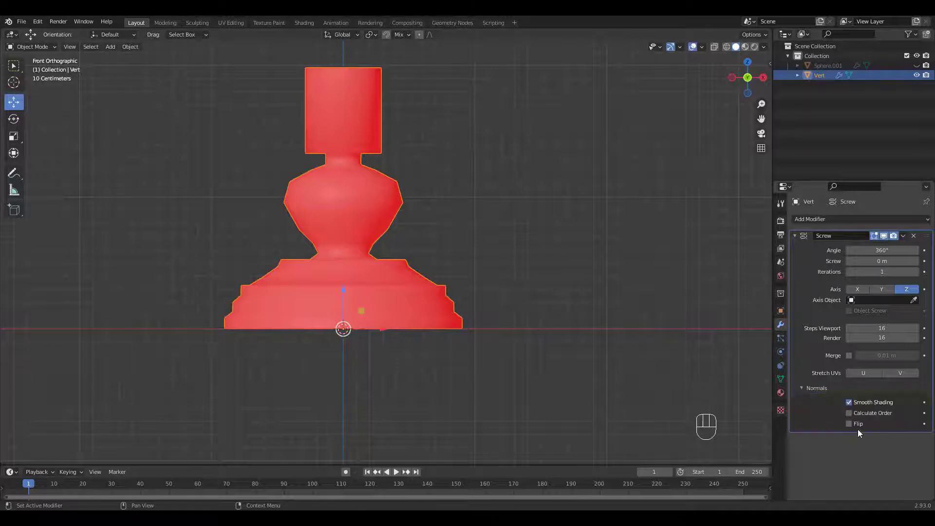
click(855, 425)
key(F5)
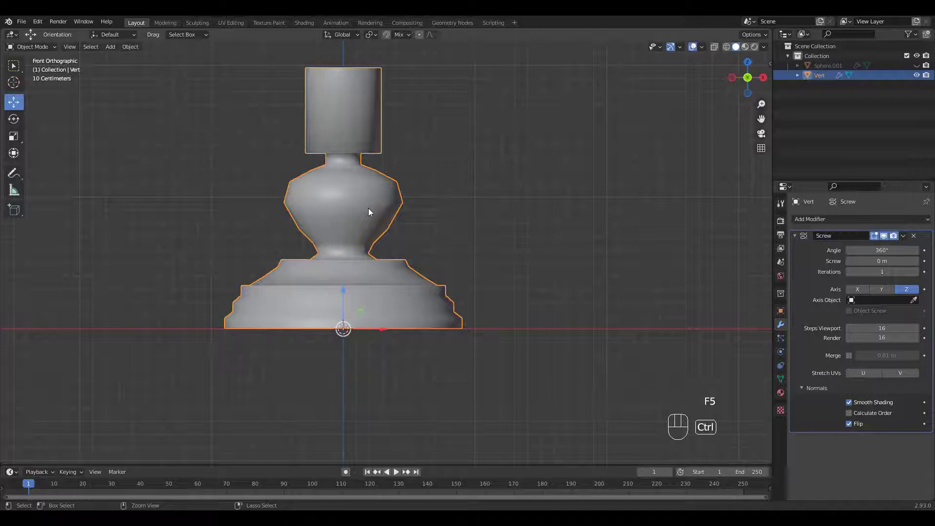
key(ctrl+1)
drag(397, 215, 419, 266)
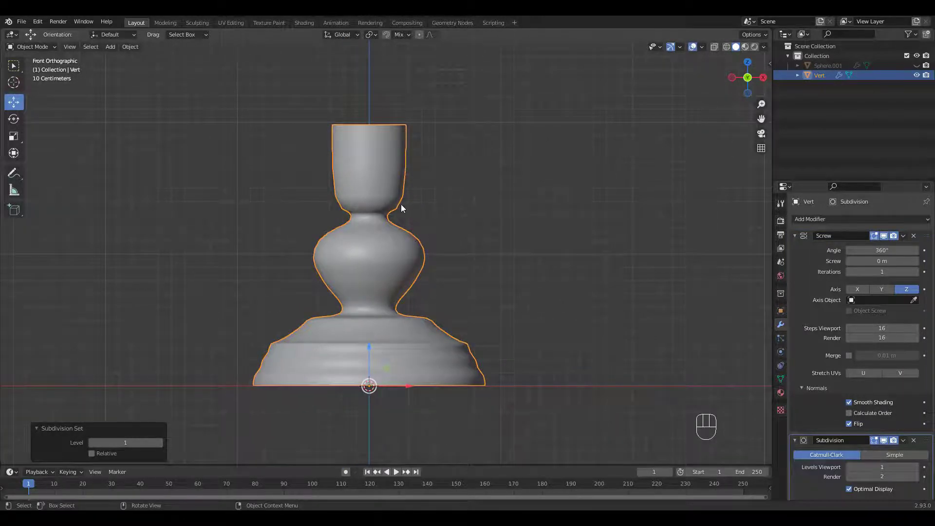
Step: Insert loop-cut vertices along the neck curve and adjust them to refine the profile
key(Tab)
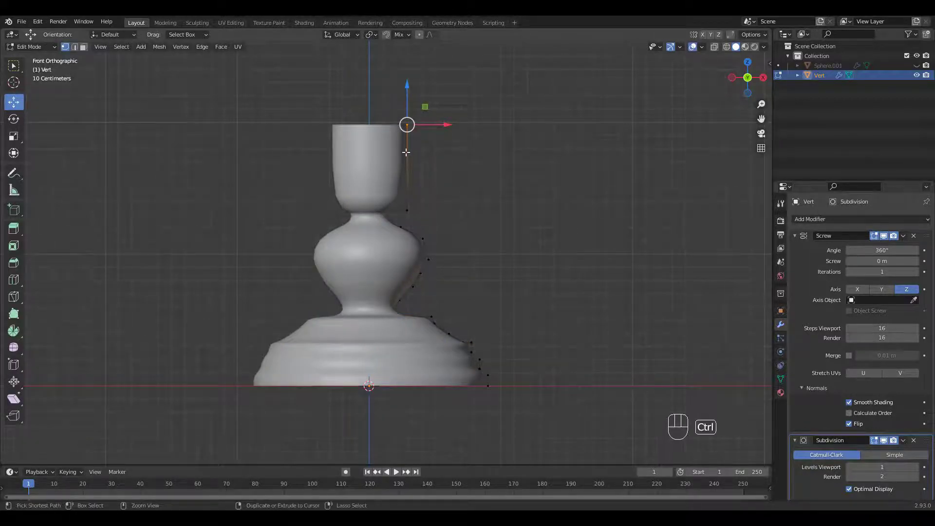
key(ctrl+r)
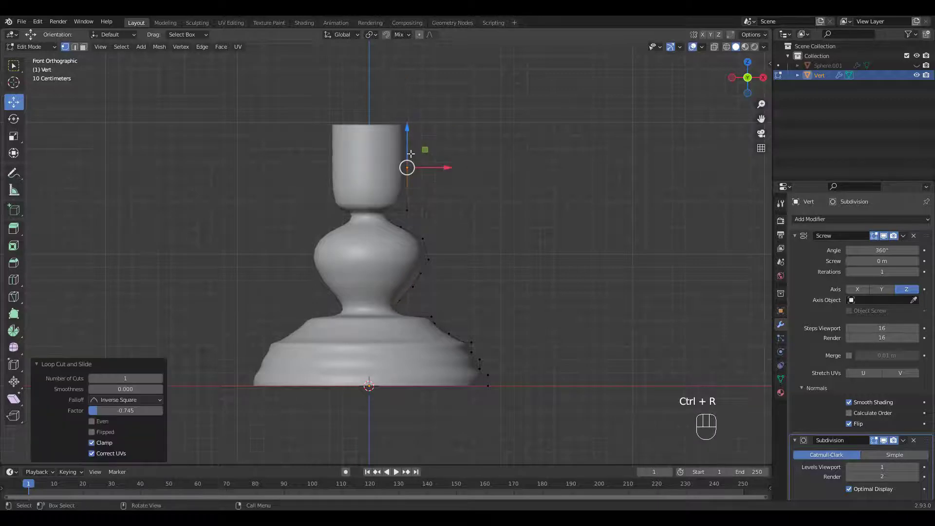
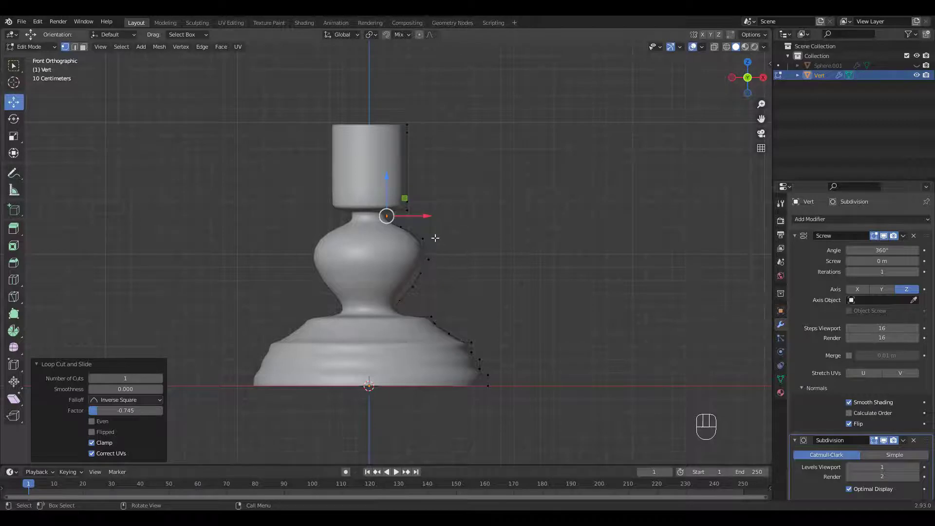
drag(421, 226, 432, 236)
click(476, 220)
key(ctrl+r)
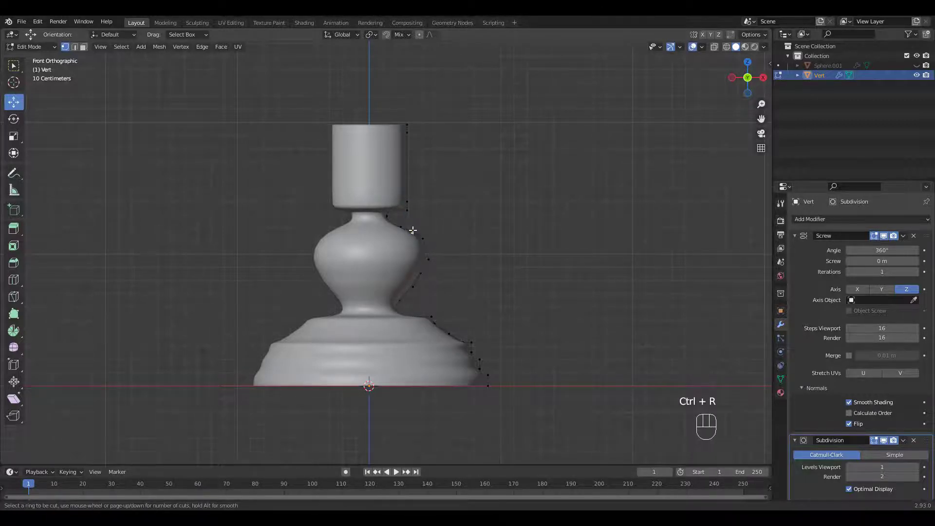
key(ctrl+r)
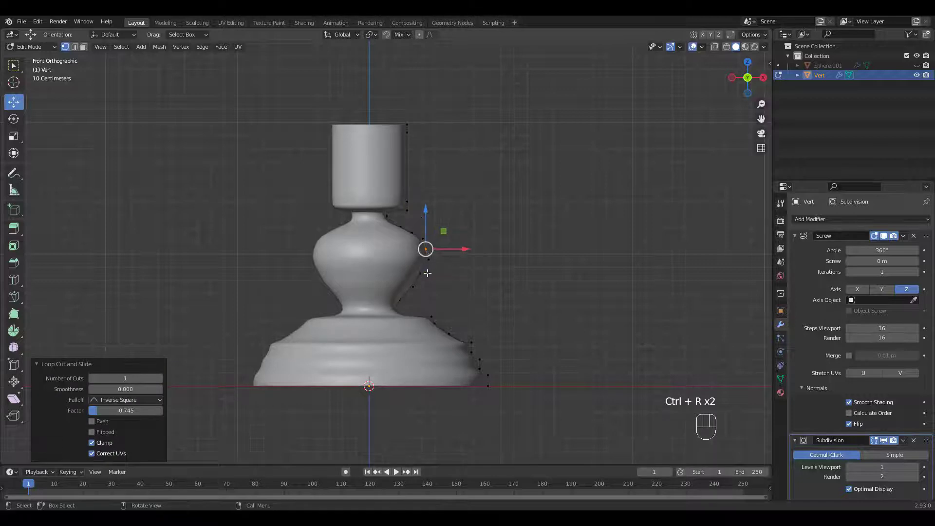
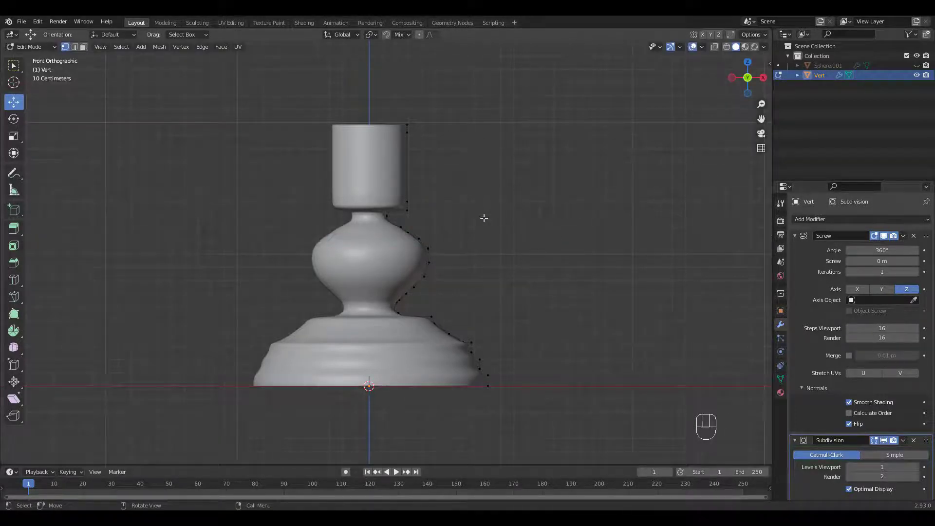
drag(428, 246, 446, 263)
drag(463, 252, 457, 250)
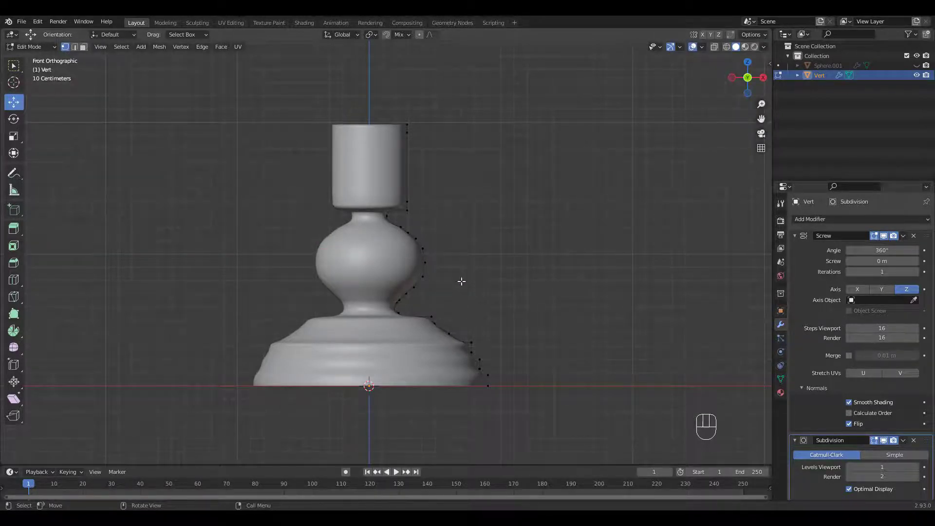
Step: Add extra vertices to the base profile and where the neck meets the base
key(ctrl+r)
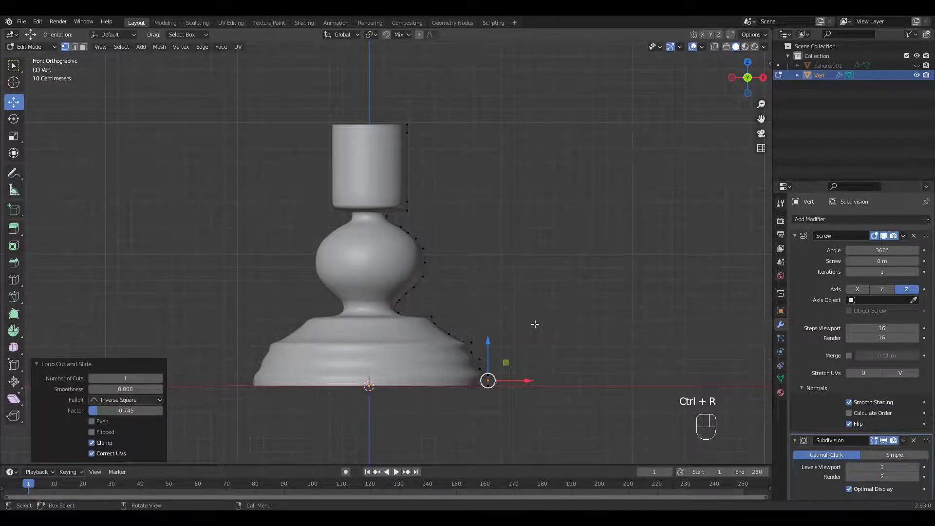
click(537, 321)
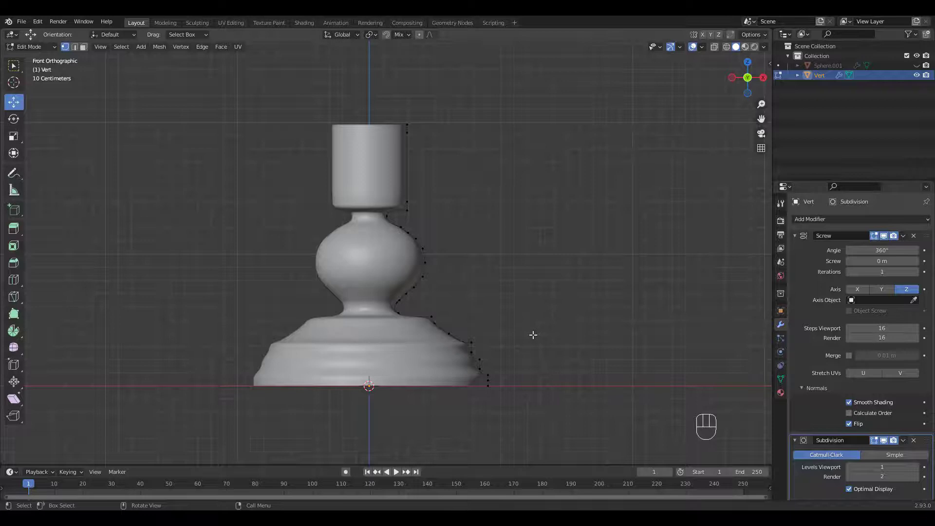
drag(490, 367, 510, 402)
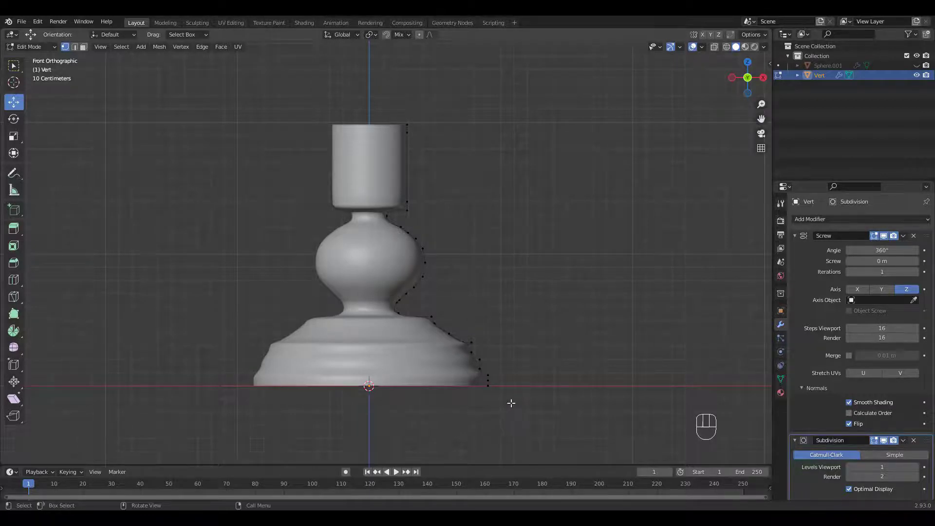
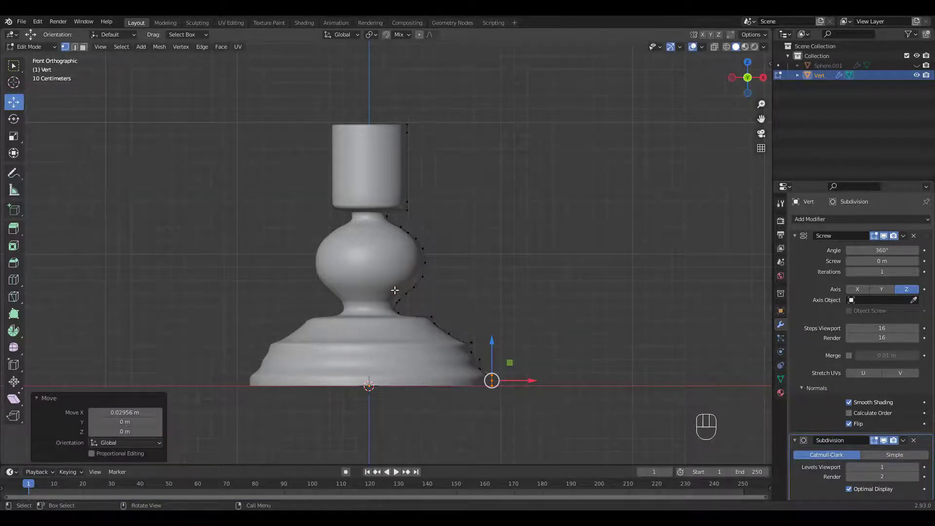
key(ctrl+r)
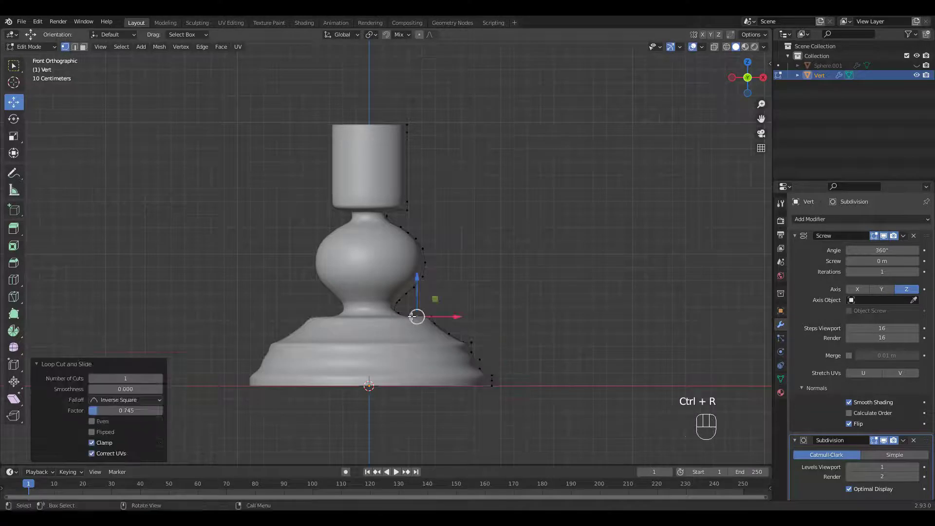
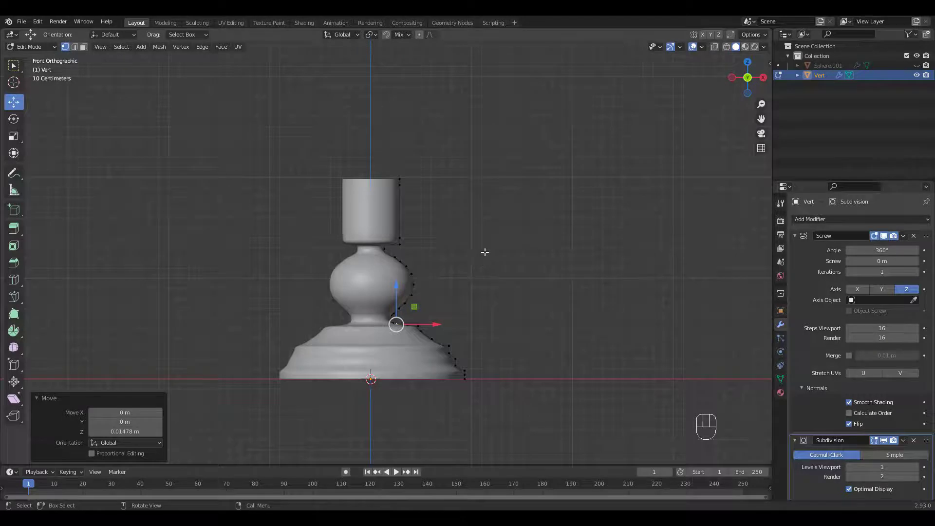
Step: Raise the top profile vertex 0.46829 m on Z to lengthen the neck
click(420, 192)
drag(401, 135, 399, 86)
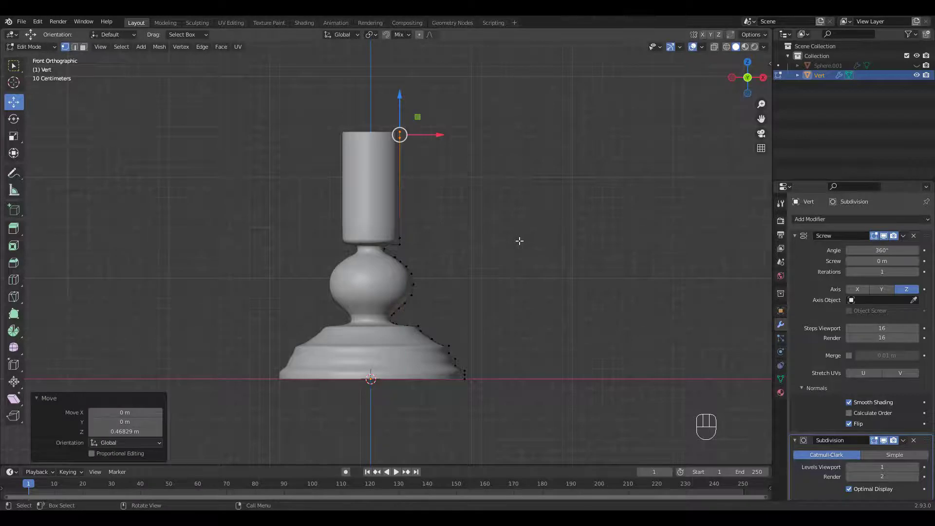
drag(515, 242, 506, 258)
drag(507, 242, 485, 273)
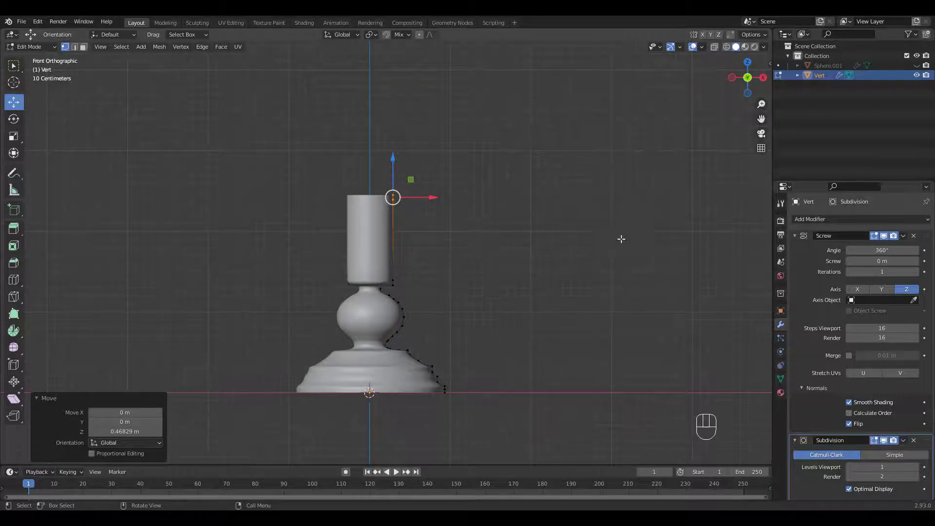
Step: Apply the Screw and Subdivision modifiers to make the body real geometry
click(796, 237)
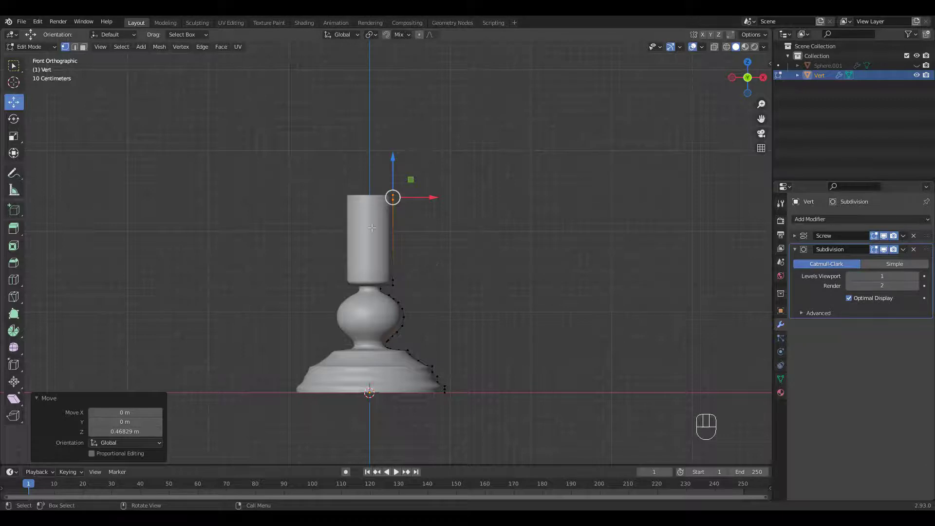
key(Tab)
key(q)
drag(442, 276, 465, 251)
drag(457, 263, 473, 228)
Step: Fill the bottom edge loop with a face and inset it
key(Tab)
drag(472, 306, 474, 271)
click(412, 268)
key(f)
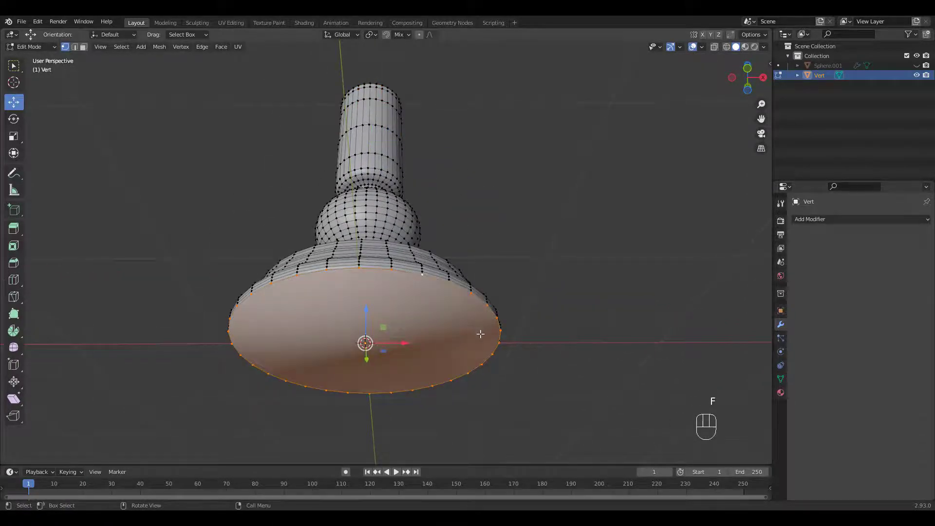
key(i)
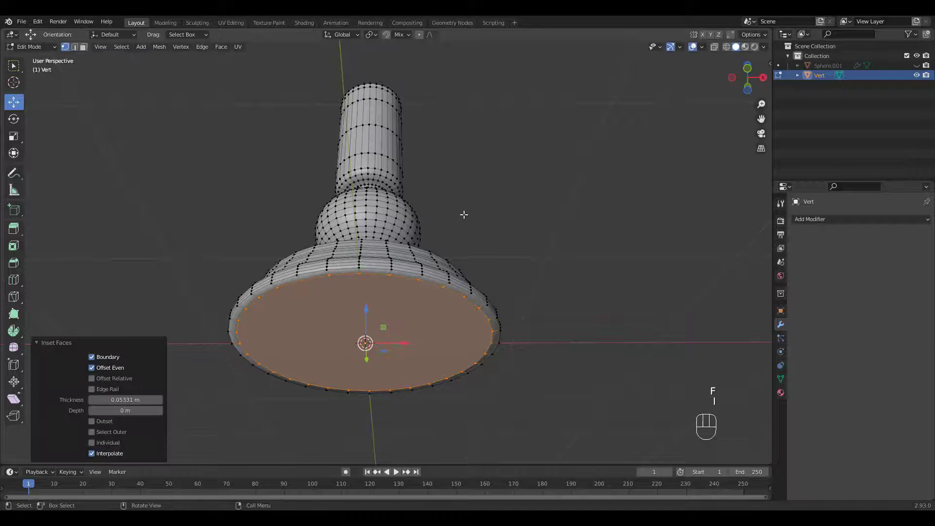
Step: Fill the top rim loop of the neck with a face and inset it
drag(467, 213, 455, 240)
drag(424, 200, 429, 278)
drag(437, 238, 423, 301)
drag(427, 249, 451, 229)
middle_click(429, 229)
click(430, 259)
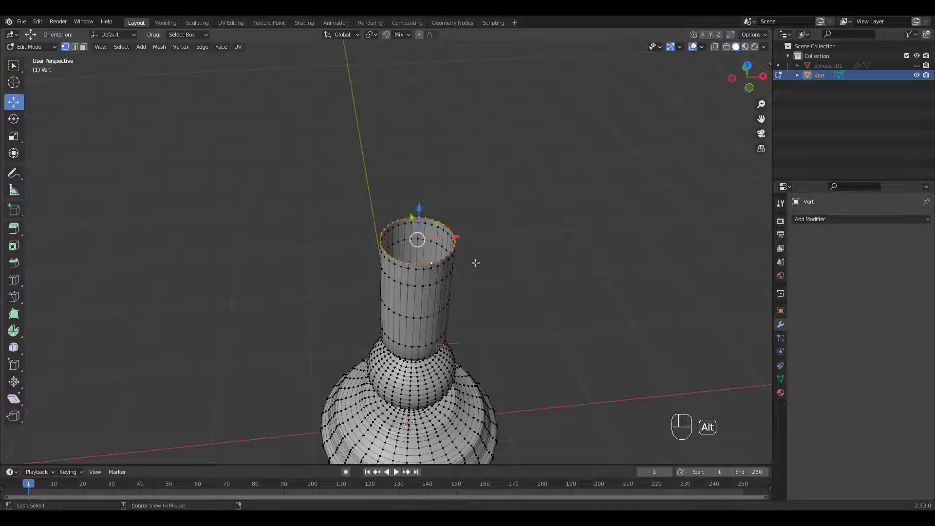
key(f)
key(i)
Step: Return to object mode and orbit to inspect the capped body
drag(510, 253, 501, 309)
middle_click(463, 226)
key(Tab)
drag(492, 216, 535, 228)
drag(514, 252, 494, 248)
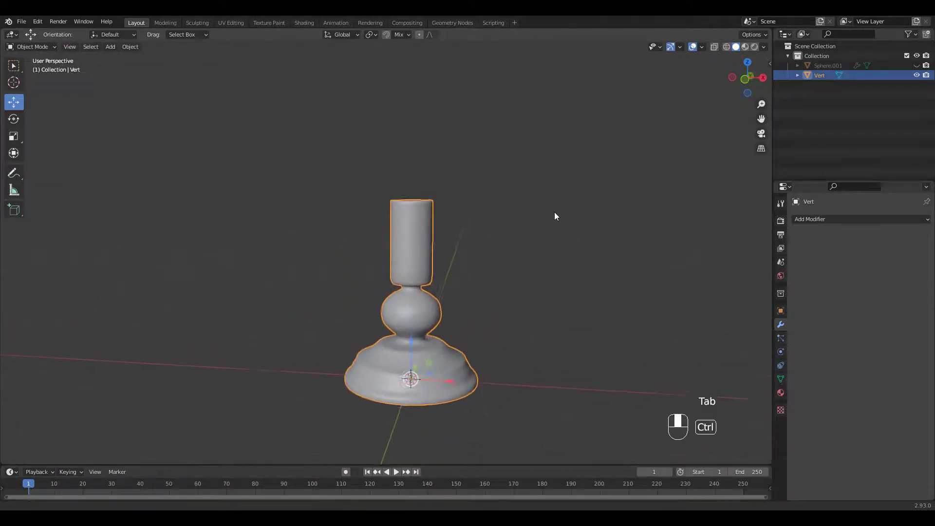
Step: Unhide the dome shade Sphere.001 and convert it into a plain mesh
middle_click(556, 214)
click(922, 67)
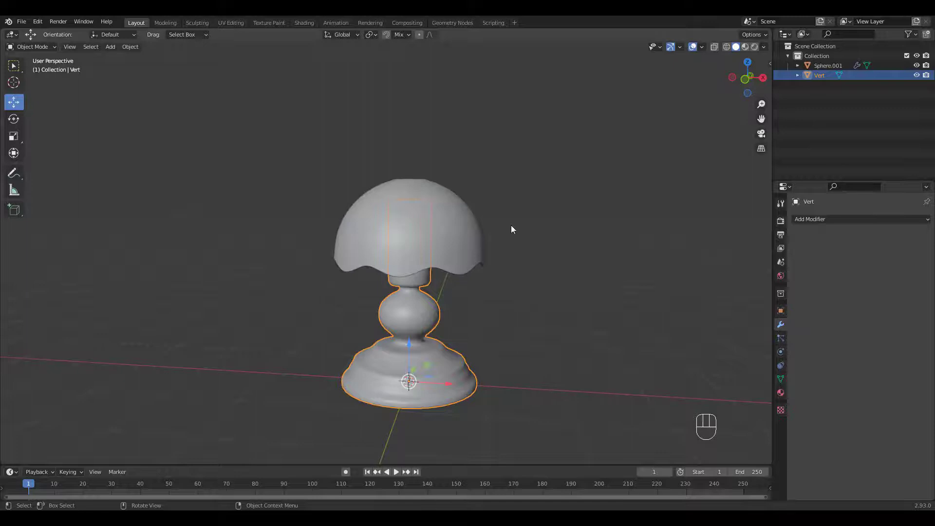
middle_click(527, 225)
key(KP_1)
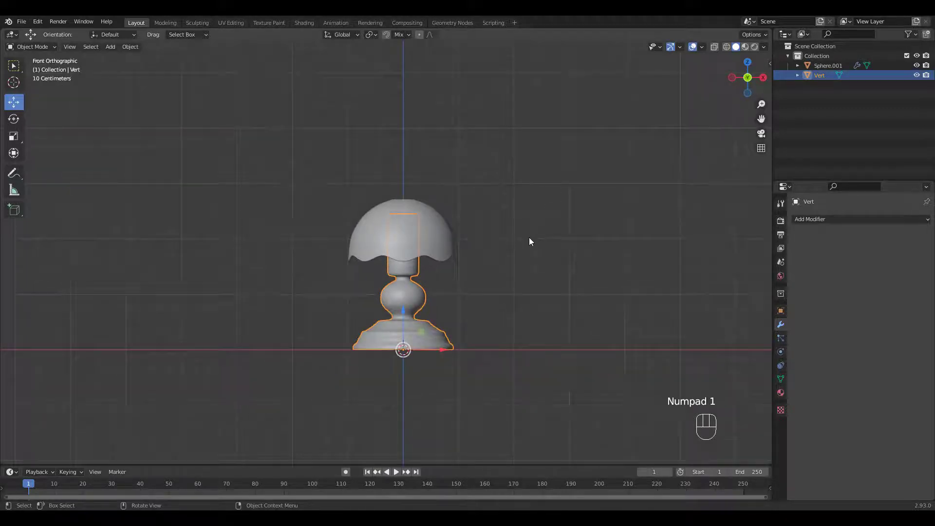
click(533, 241)
drag(450, 238, 442, 230)
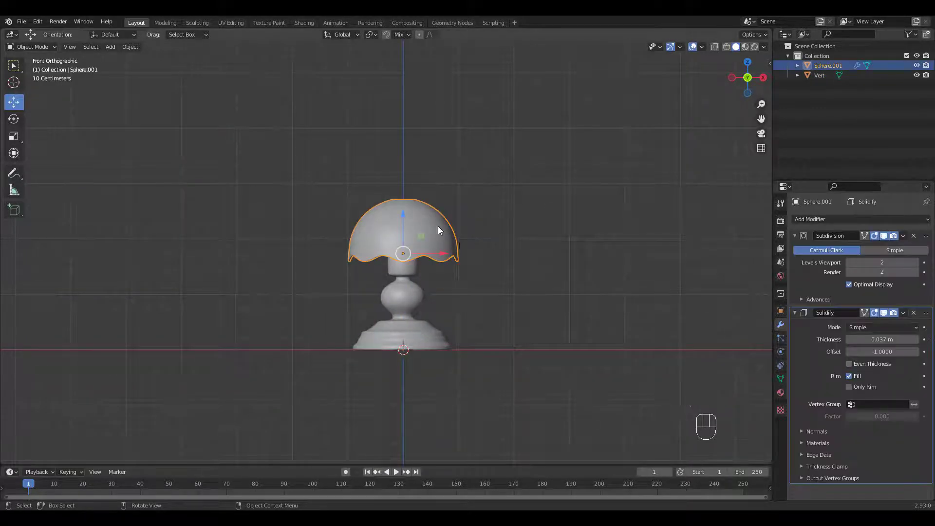
key(q)
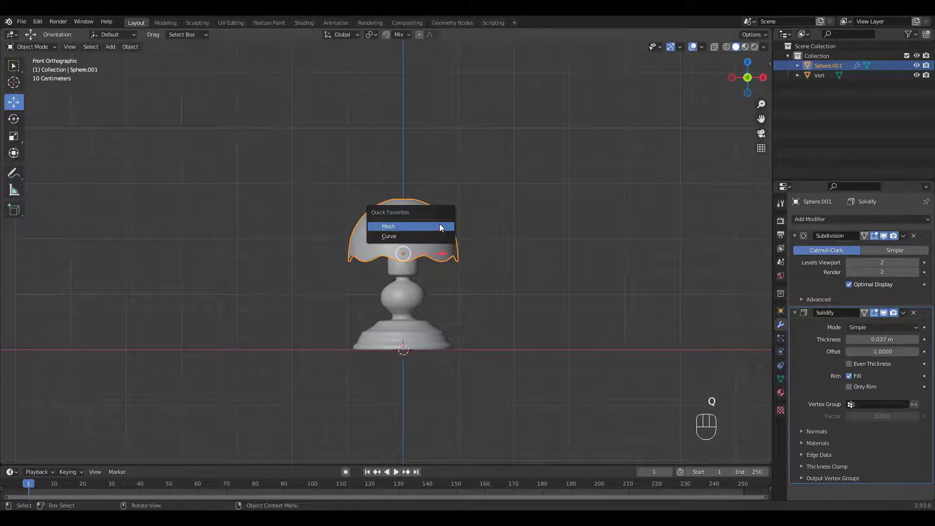
key(a)
click(454, 246)
Step: Scale the shade up by 1.216 and apply all its transforms
key(s)
drag(445, 281, 460, 283)
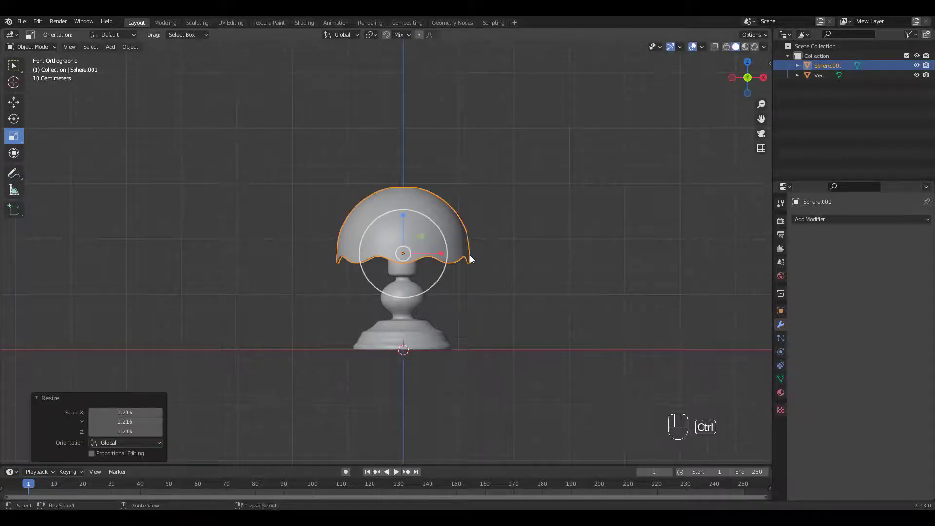
key(ctrl+a)
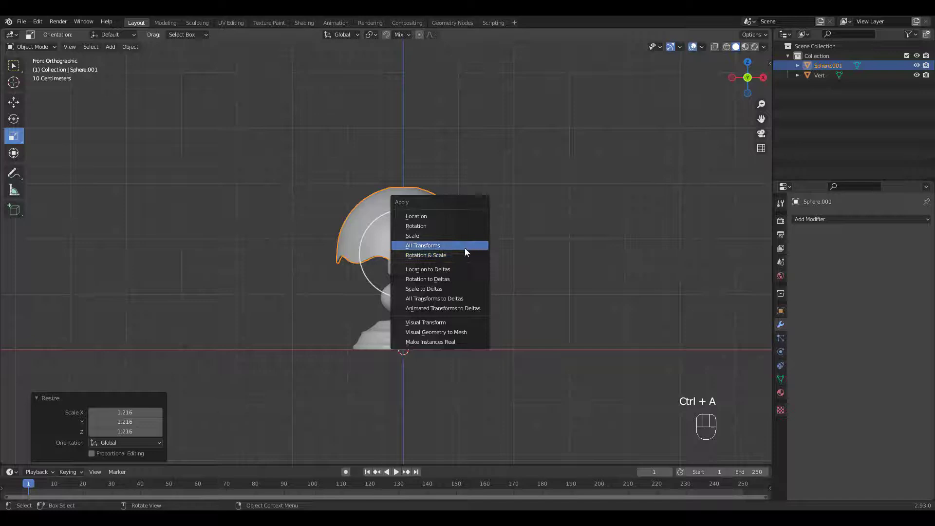
click(544, 241)
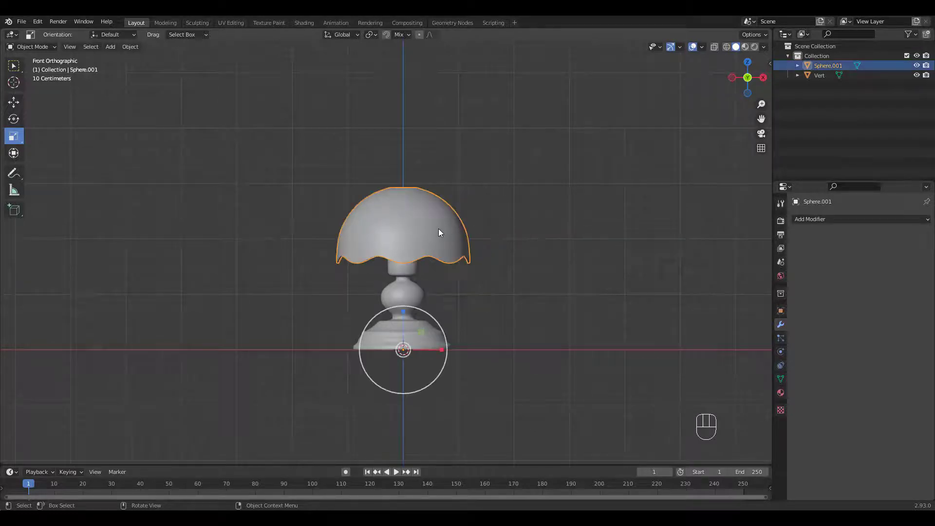
Step: Add a Single Vert object and position it at the top of the shade in front view
key(shift+a)
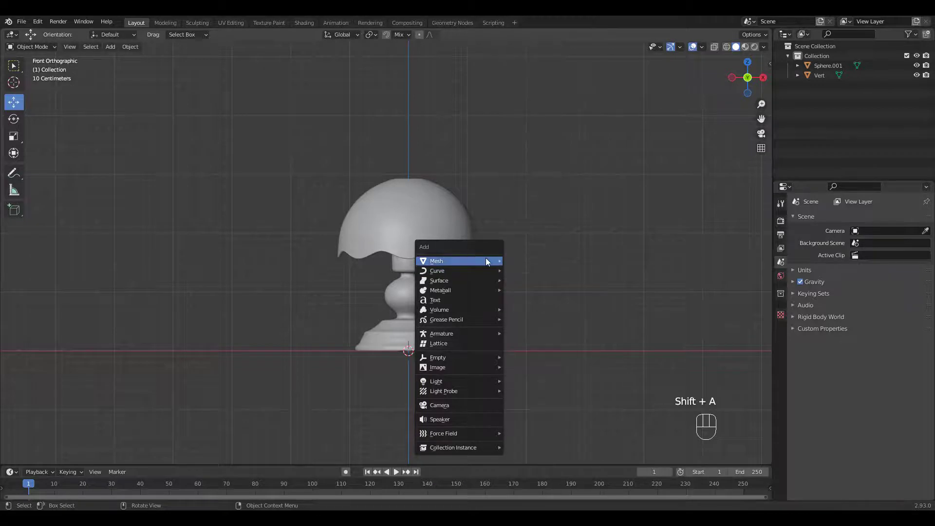
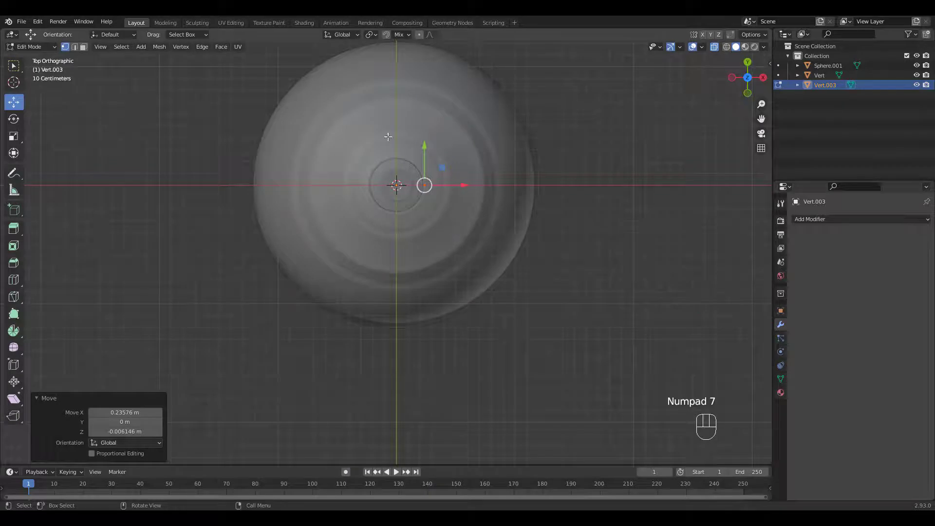
key(KP_1)
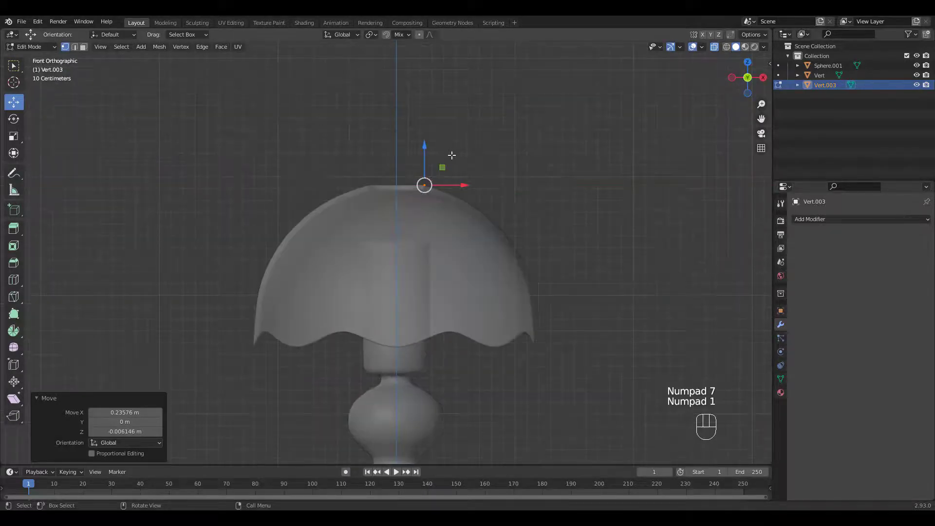
key(alt+z)
drag(463, 172, 489, 164)
middle_click(545, 167)
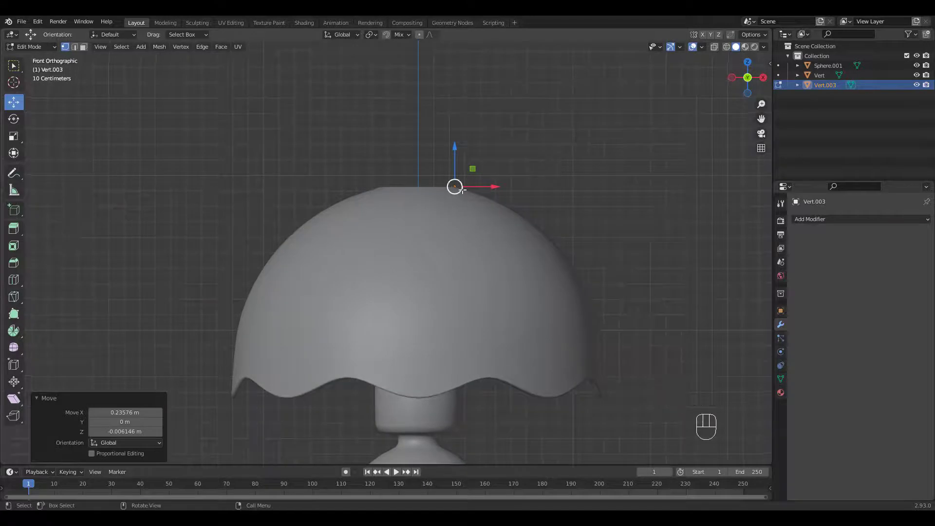
Step: Extrude the vertex five times upward into a zigzag profile for the knob finial
key(e)
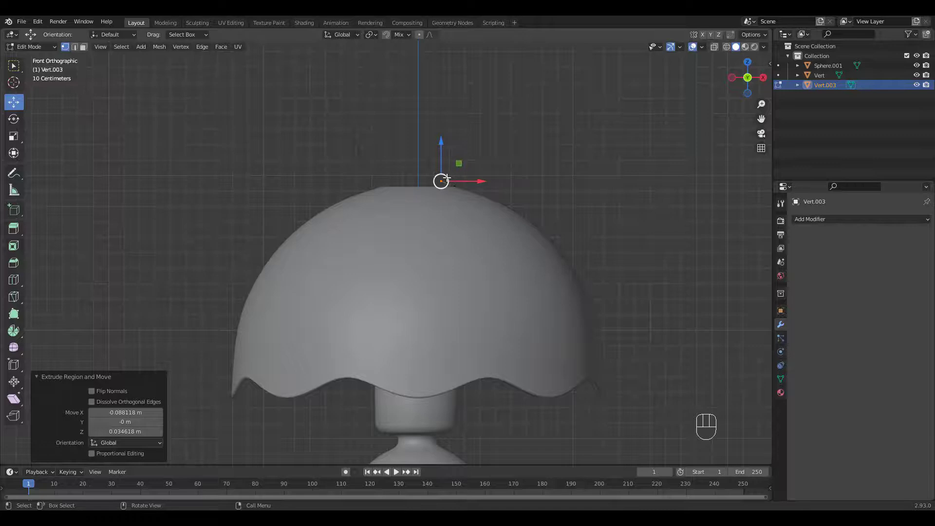
key(e)
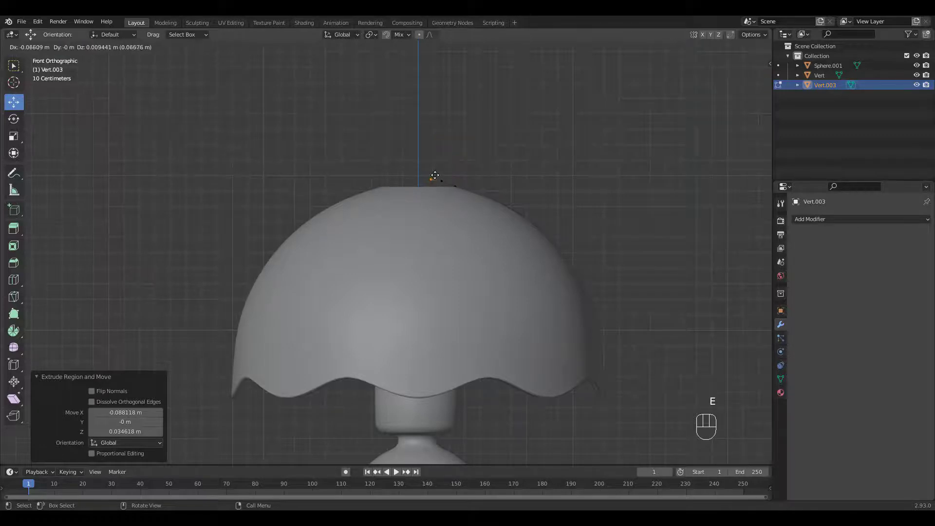
key(e)
key(e)
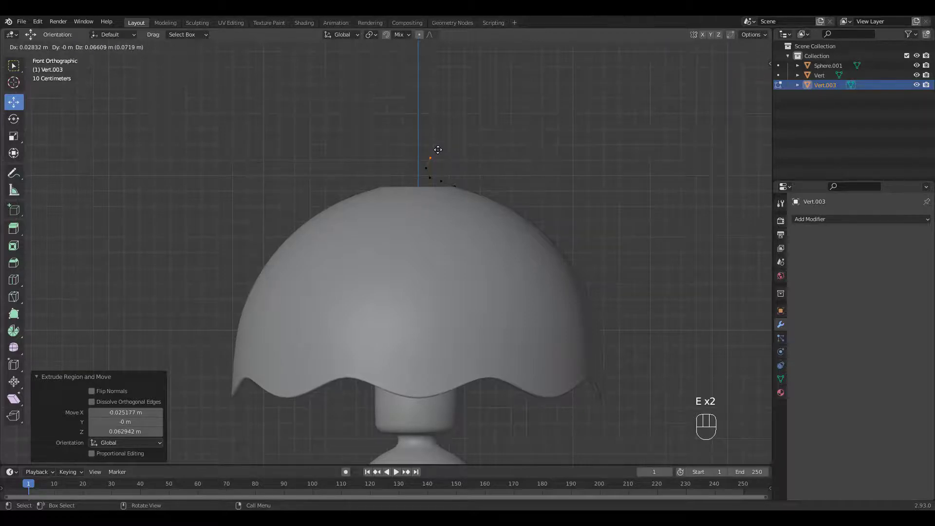
key(e)
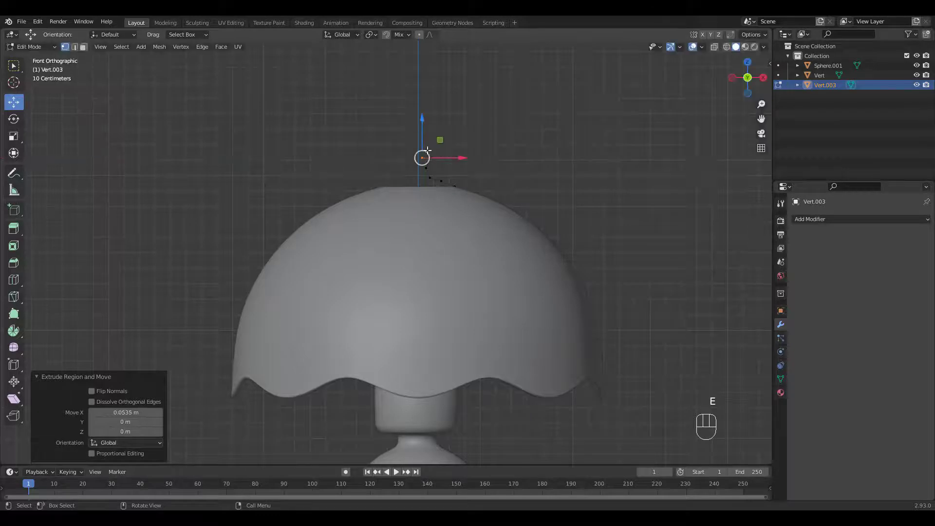
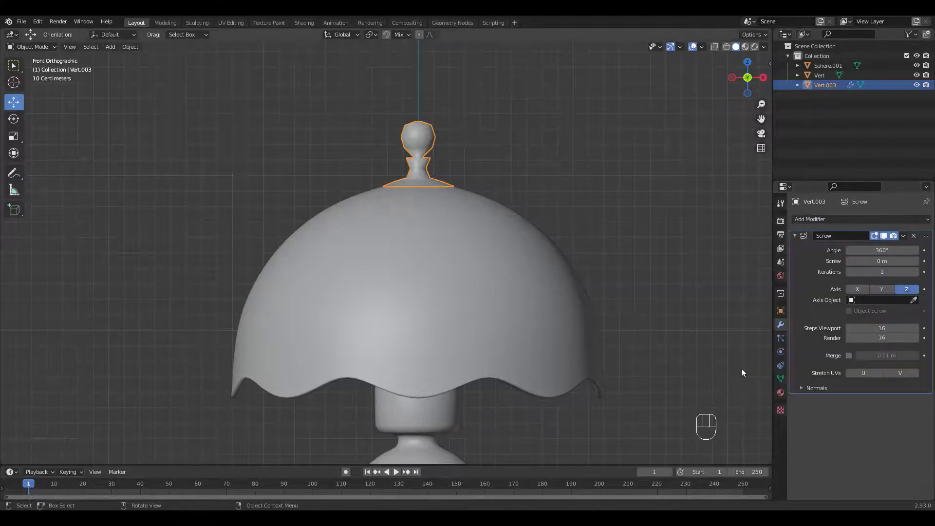
Step: Enable Smooth Shading and Flip normals on the finial's Screw modifier
drag(483, 181, 506, 168)
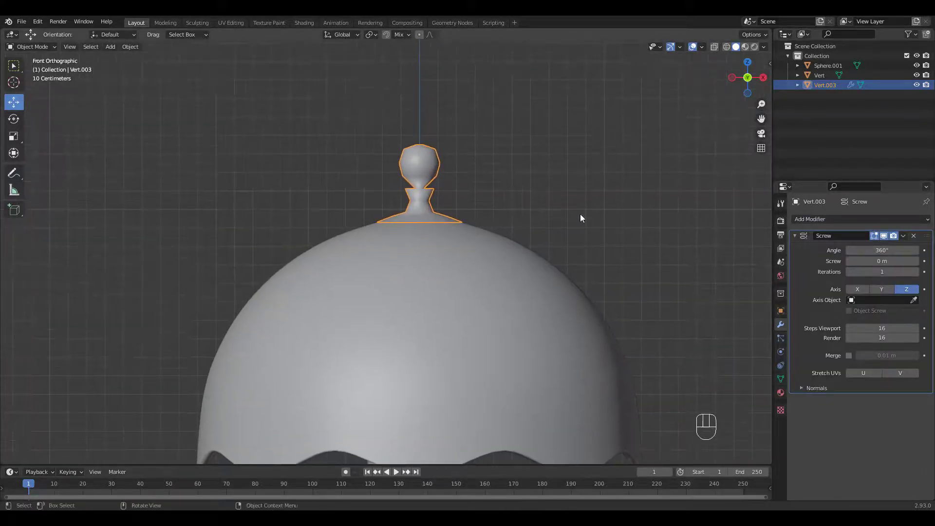
key(F5)
click(854, 427)
key(F5)
drag(486, 193, 509, 184)
middle_click(480, 216)
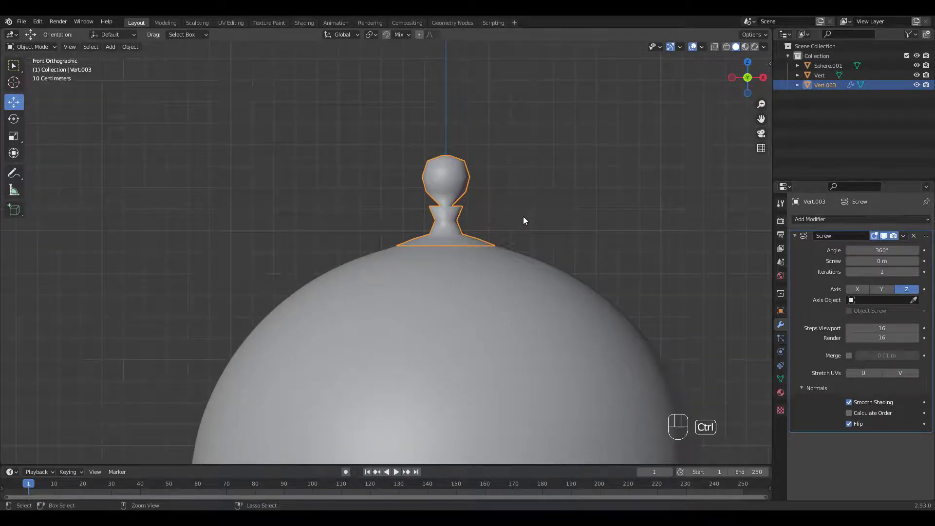
Step: Add a one-level Subdivision Surface modifier to the finial
key(ctrl+1)
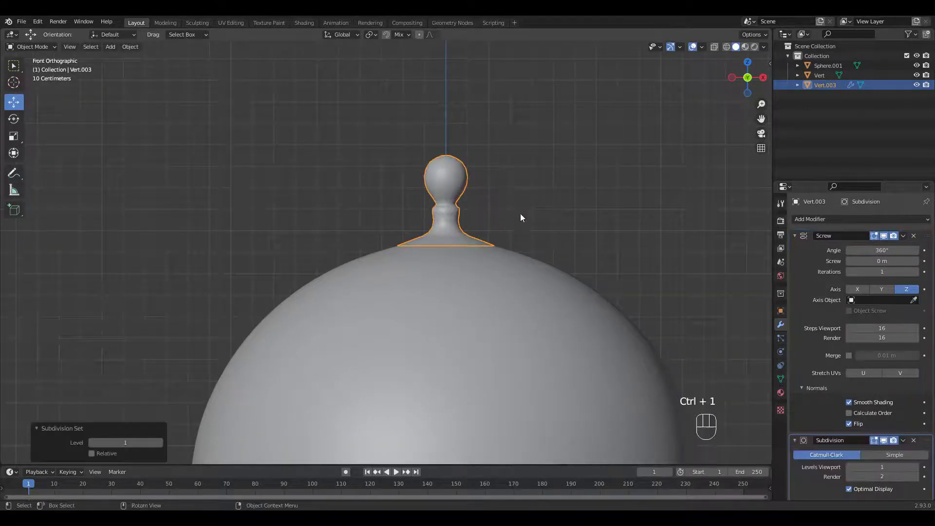
drag(517, 212, 502, 207)
click(503, 208)
drag(501, 205, 515, 191)
click(515, 191)
Step: Add an extra profile vertex on the finial's neck and move it to taper the neck
key(Tab)
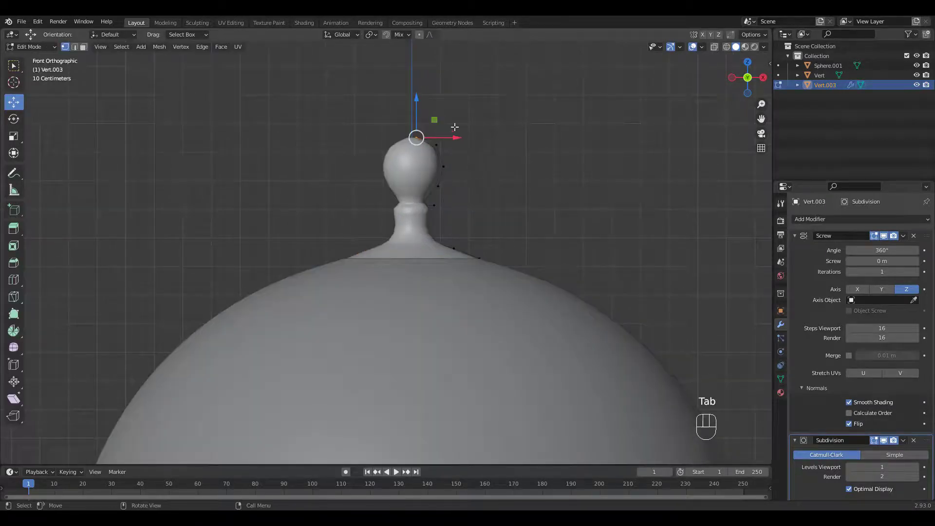
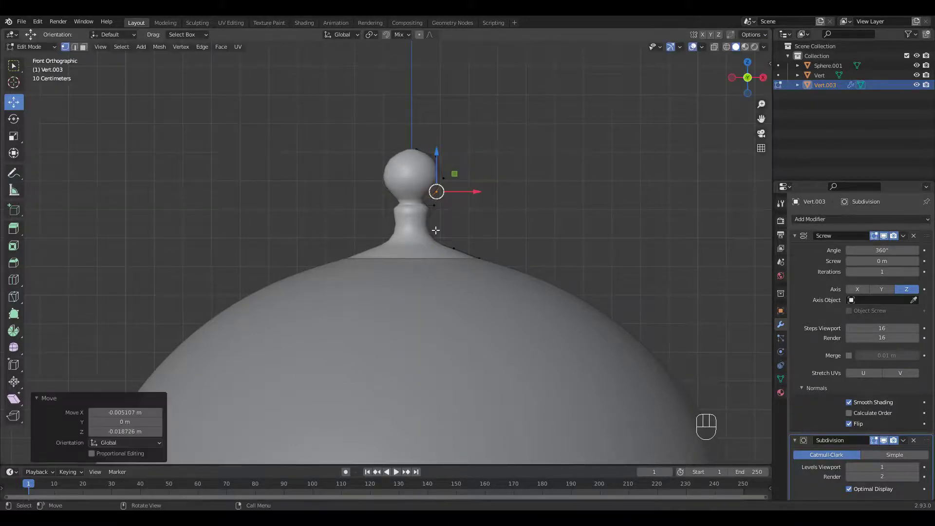
key(ctrl+r)
key(ctrl+r)
click(480, 200)
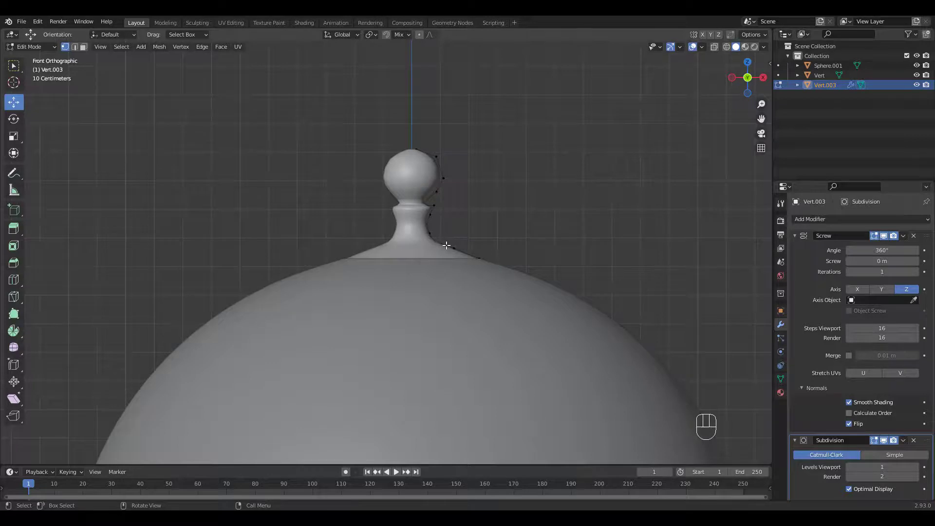
key(ctrl+r)
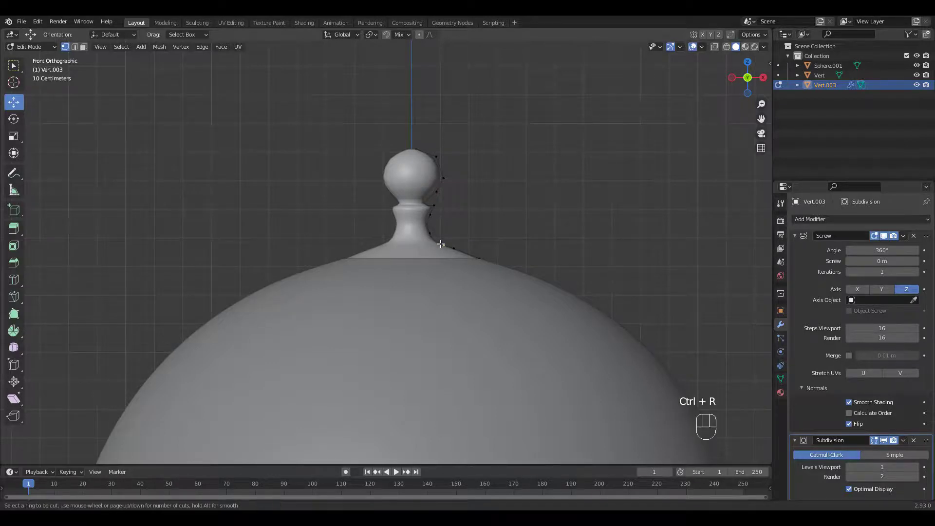
drag(449, 237, 446, 228)
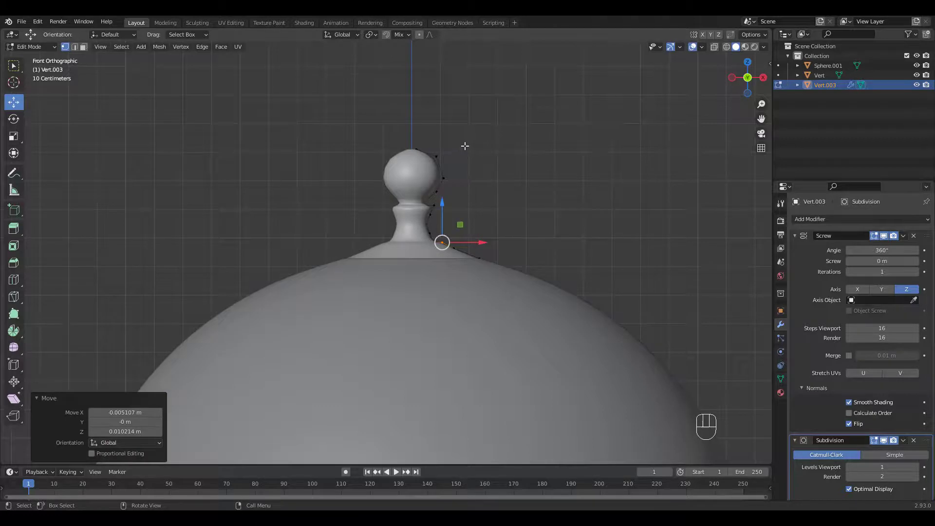
Step: Reposition the ball's outline vertices so the finial's top ball is rounder
click(472, 145)
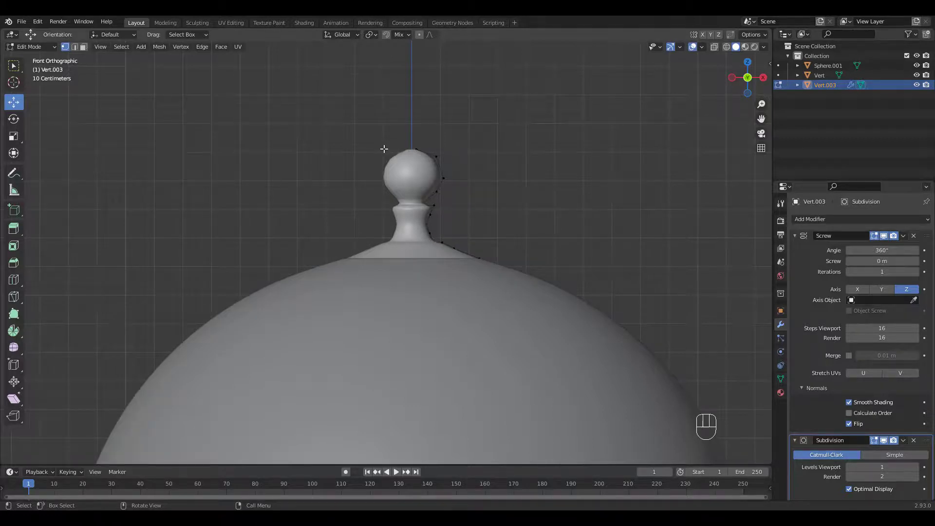
click(386, 156)
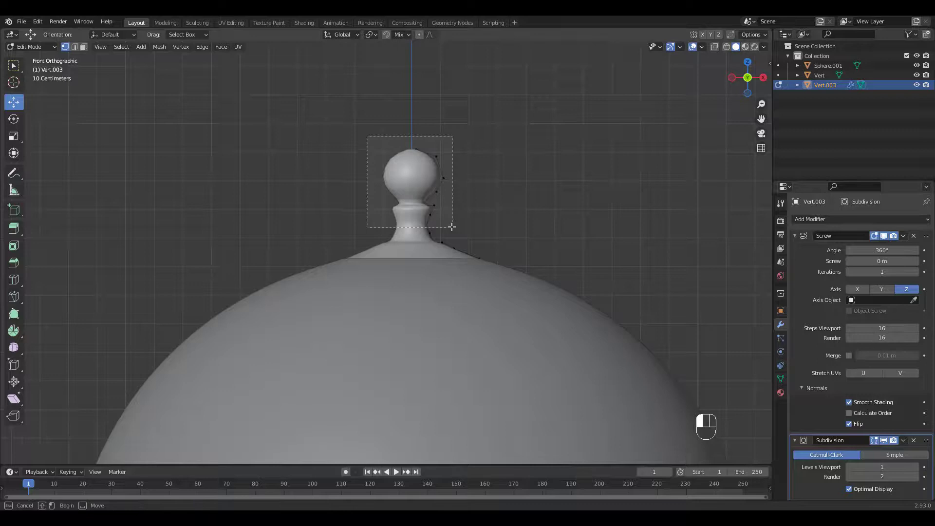
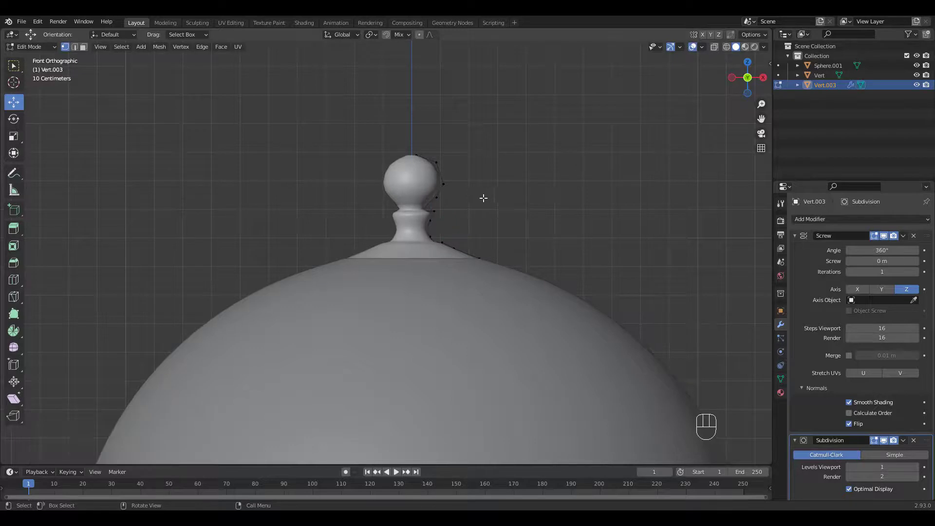
click(436, 193)
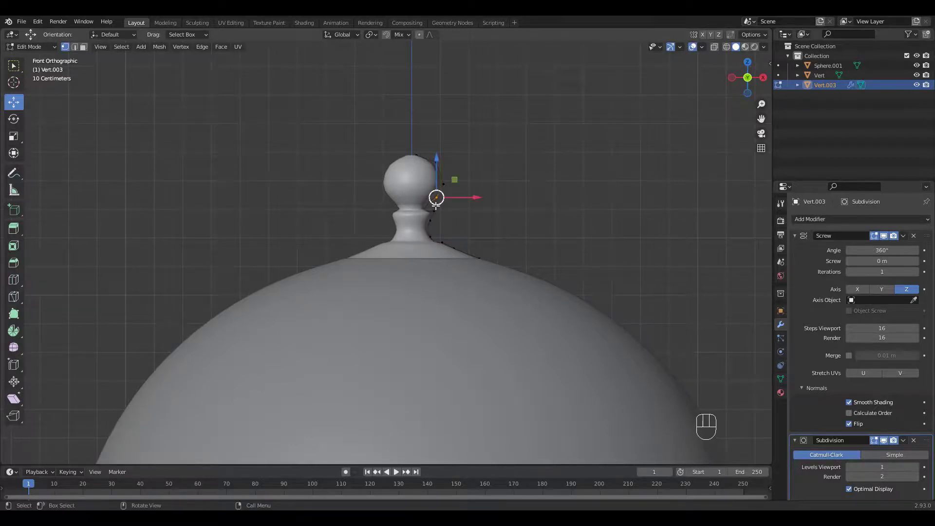
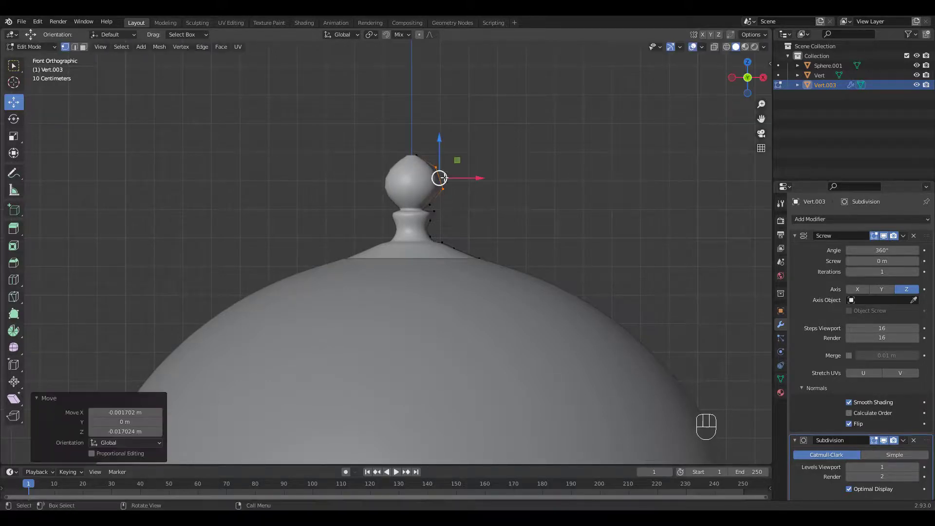
key(ctrl+r)
key(ctrl+r)
key(ctrl+r)
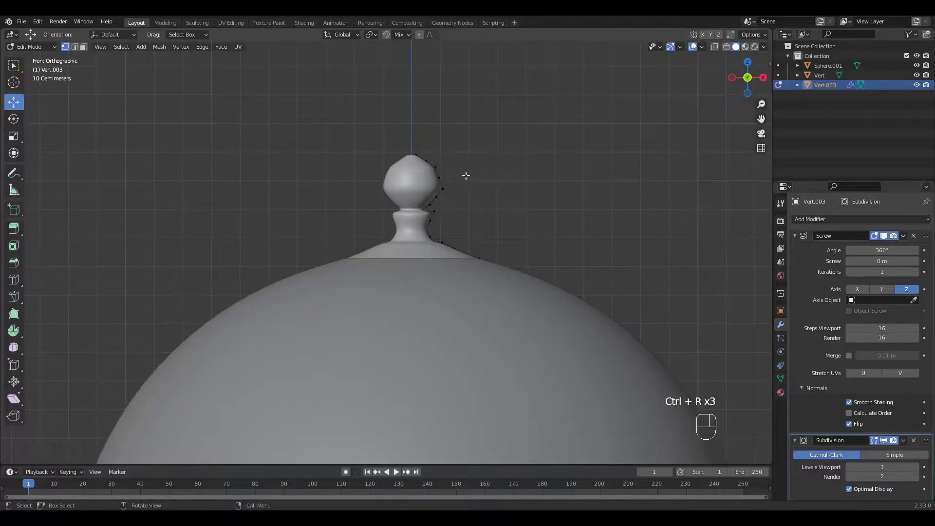
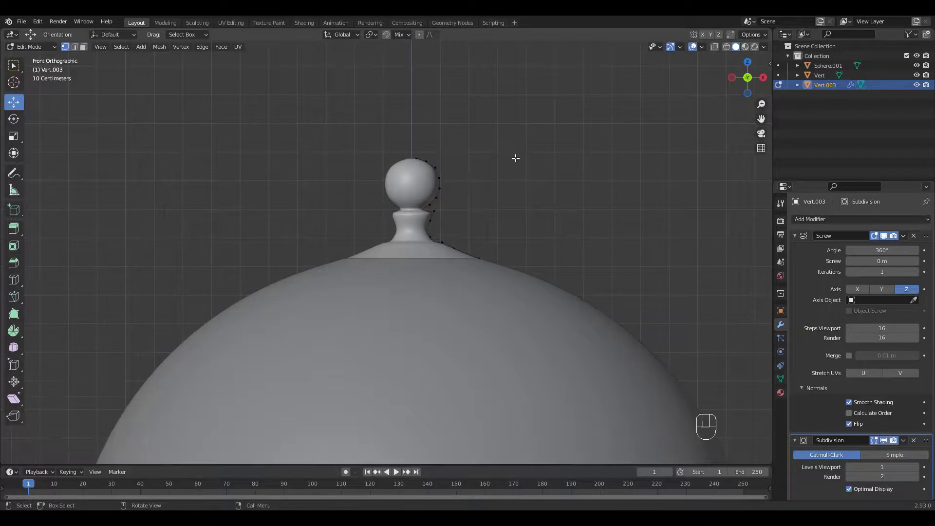
drag(487, 171, 494, 162)
drag(488, 175, 492, 151)
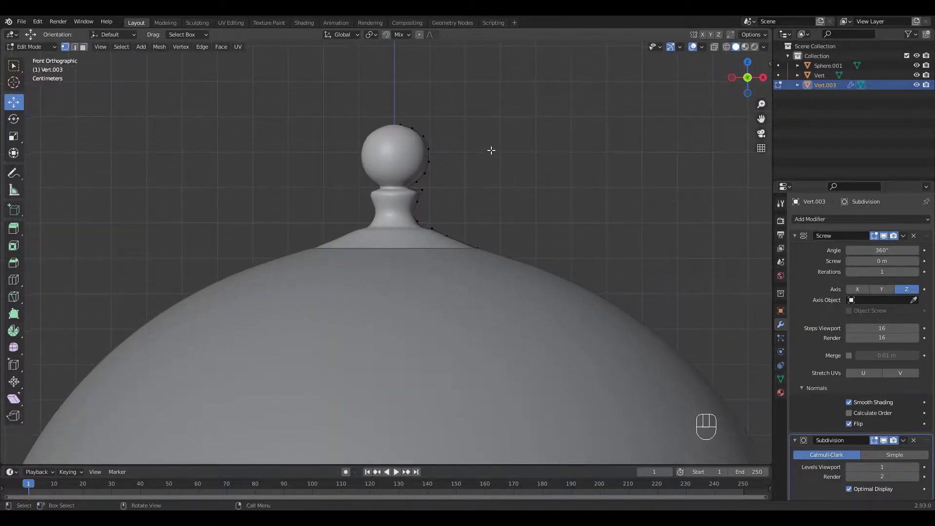
drag(484, 156, 469, 186)
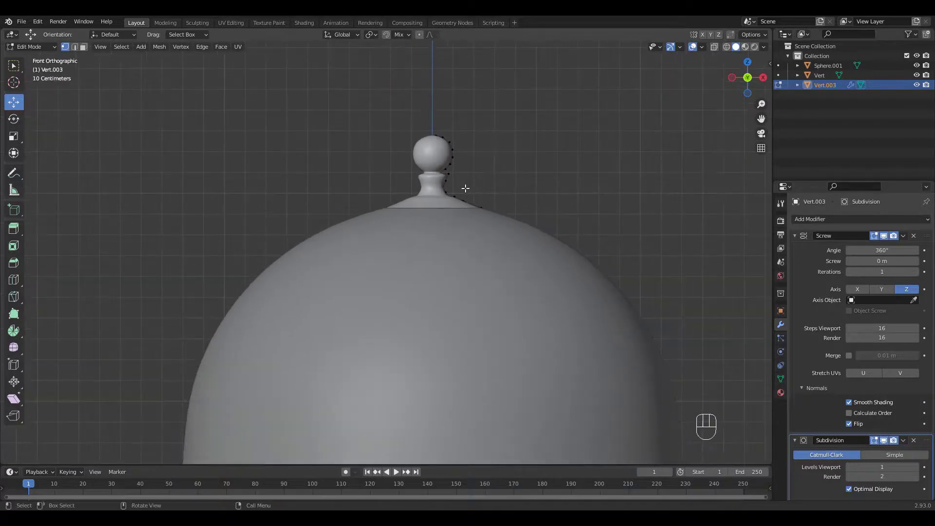
Step: Apply the finial's Screw modifier to make the lathe spin permanent geometry
key(Tab)
key(ctrl+a)
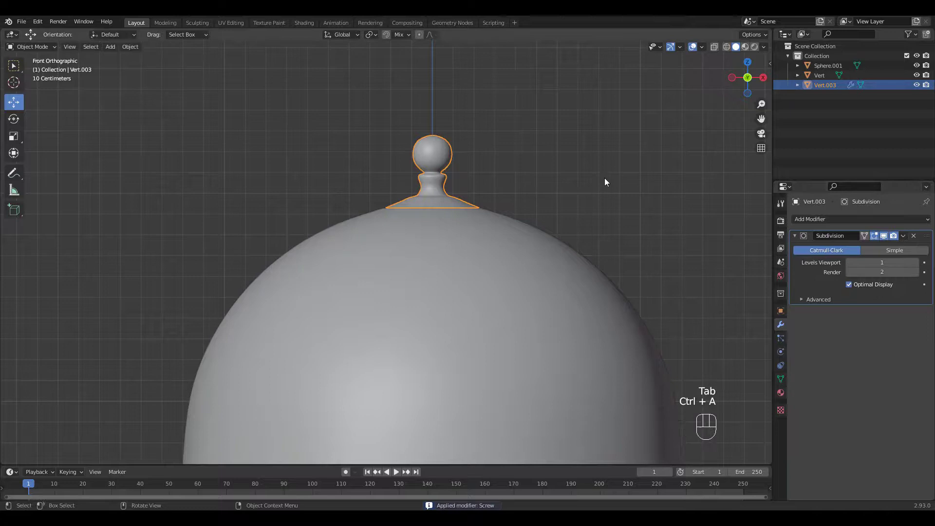
drag(501, 162, 541, 154)
drag(453, 158, 452, 211)
Step: Fill the ball's top opening and inset the cap with 0.0115 m thickness
key(Tab)
drag(440, 138, 486, 108)
click(427, 138)
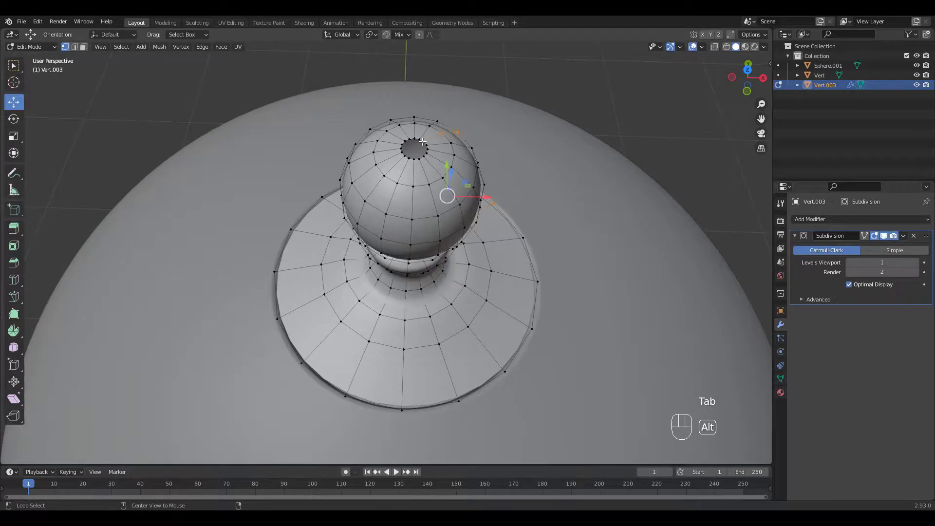
key(f)
drag(468, 150, 473, 149)
key(i)
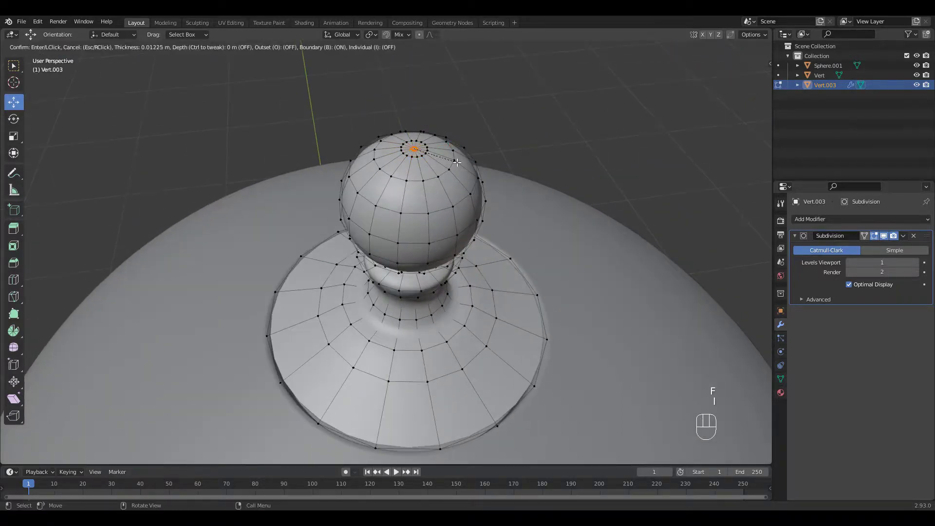
drag(437, 128, 436, 101)
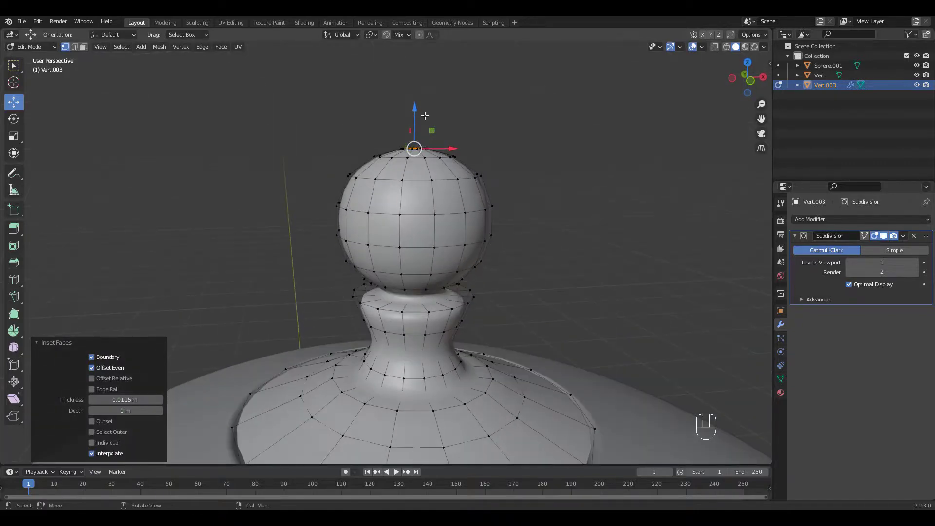
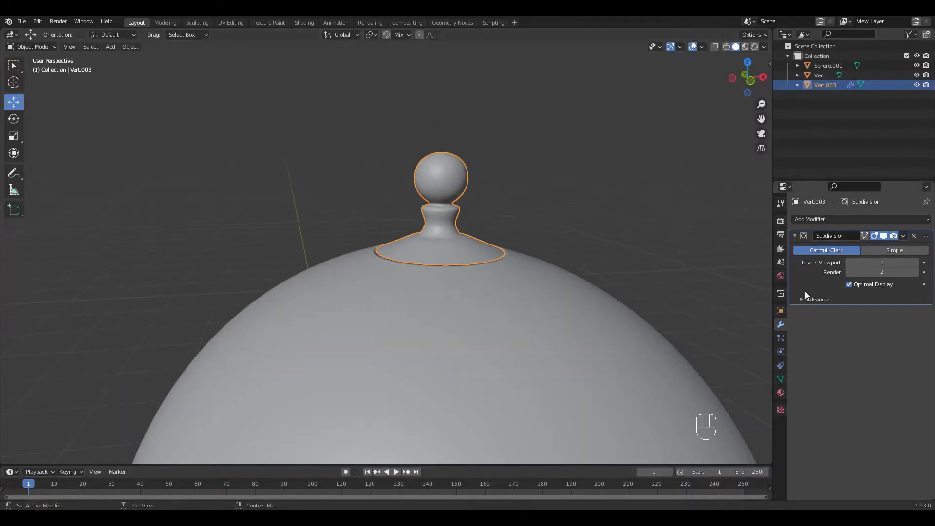
Step: Apply the Subdivision modifier and add a Solidify modifier with -0.004 m thickness
key(ctrl+a)
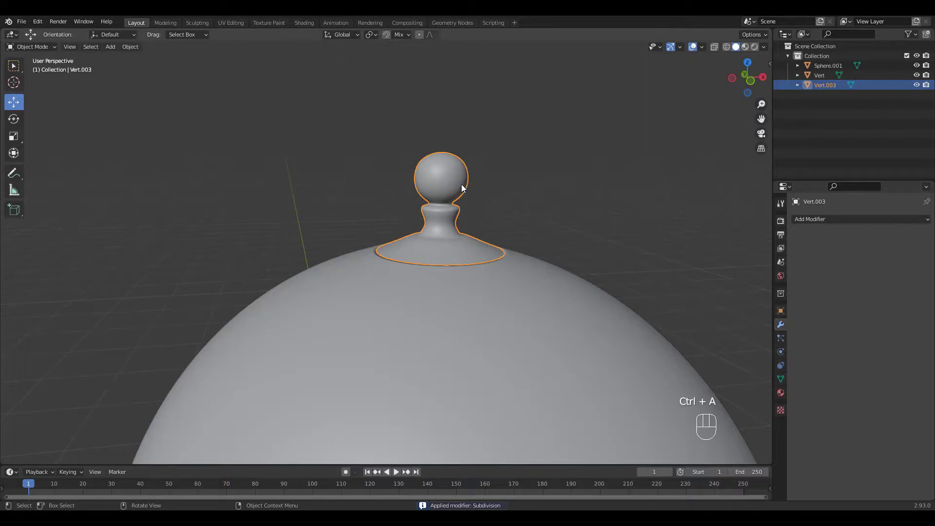
click(460, 182)
middle_click(478, 183)
click(466, 184)
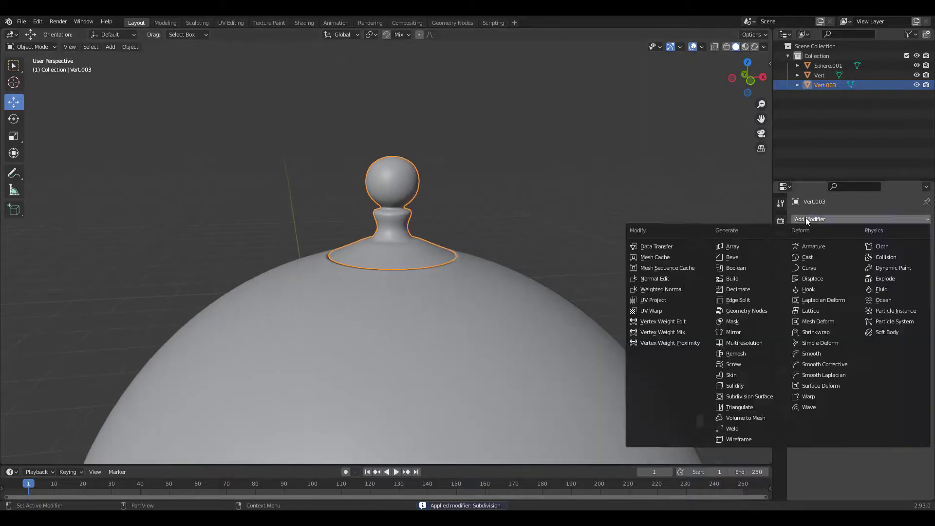
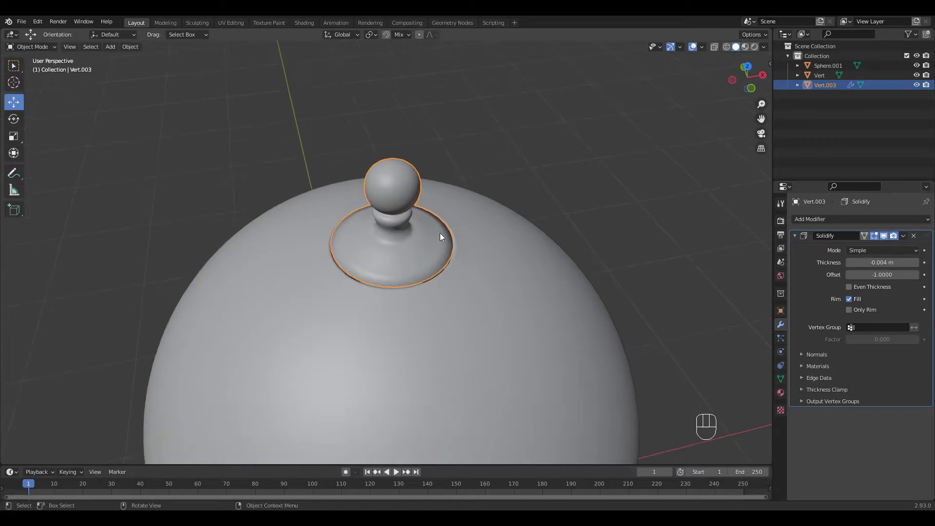
Step: Set the origin to geometry and scale the finial up to 1.048
key(s)
click(437, 261)
click(419, 237)
drag(420, 239, 480, 247)
drag(428, 234, 436, 232)
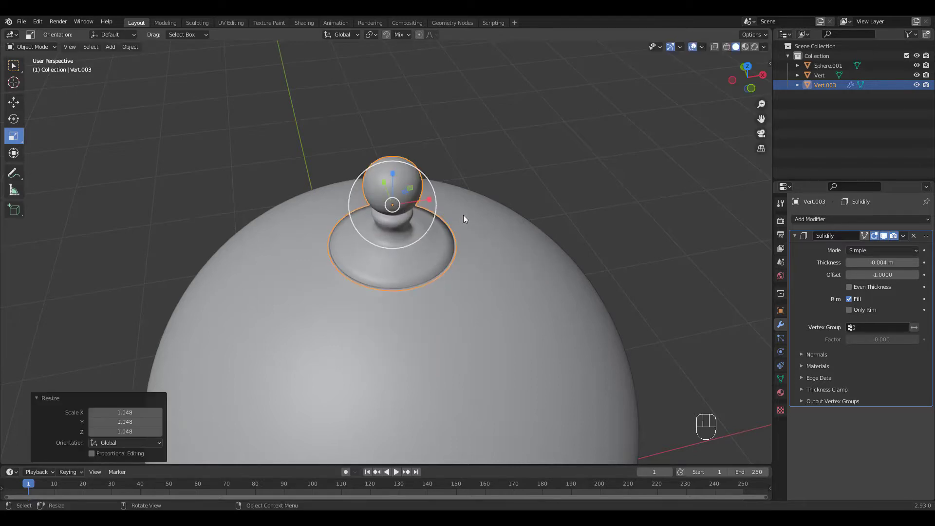